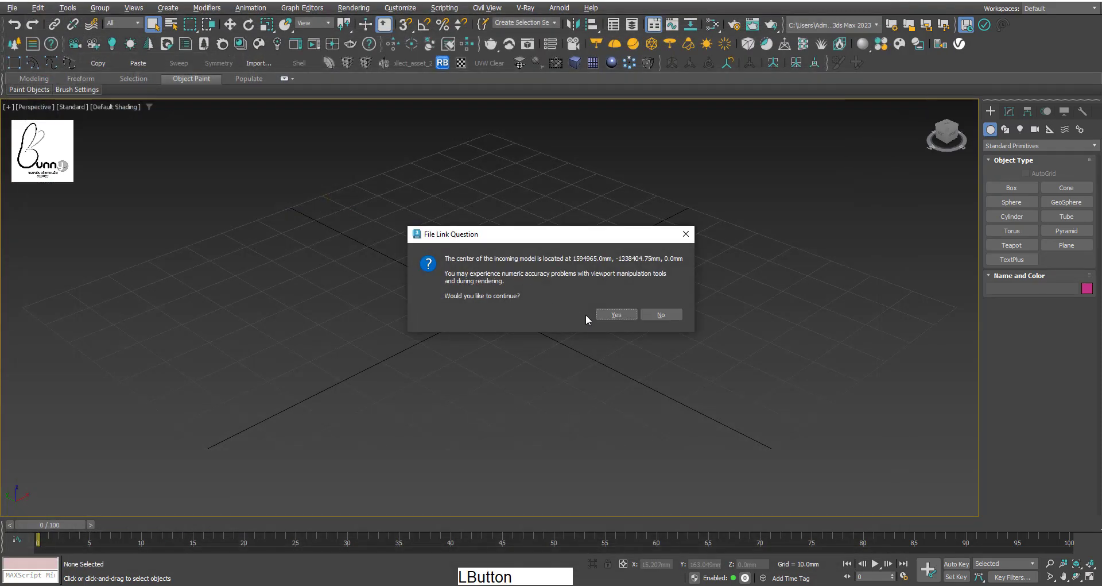
- Accept the accuracy warning to finish importing the AutoCAD DWG plan
click(593, 457)
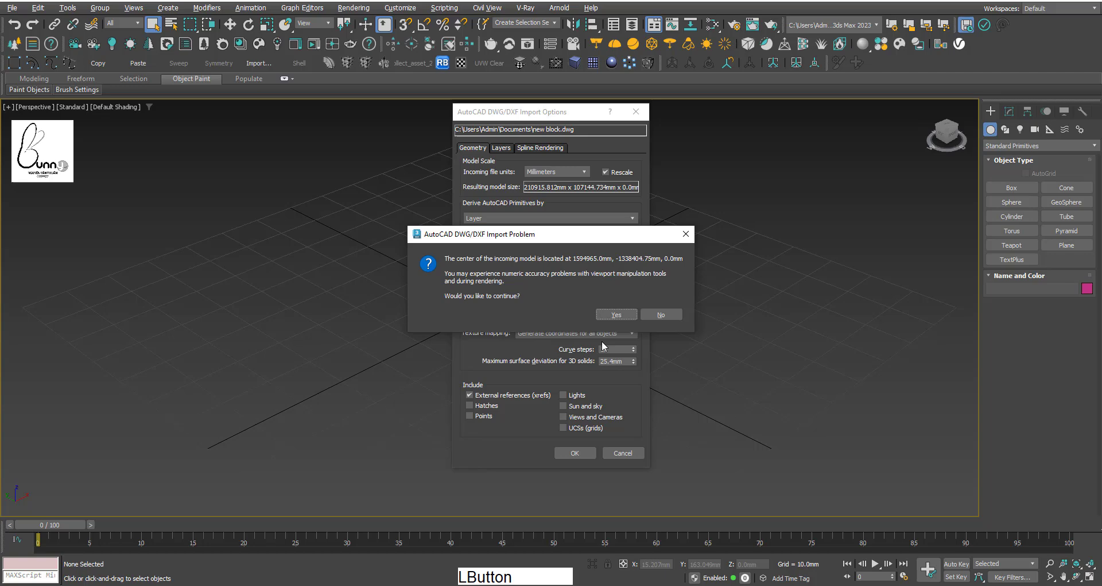
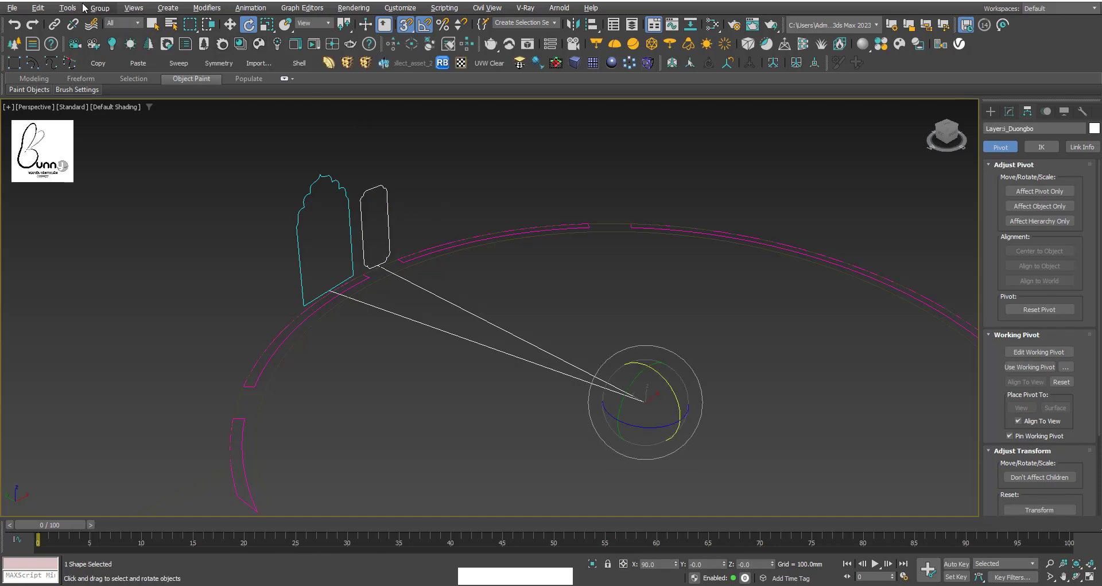
- Array the narrow window panel as 16 instances over 360° around the circular wall
click(68, 11)
click(80, 229)
click(540, 263)
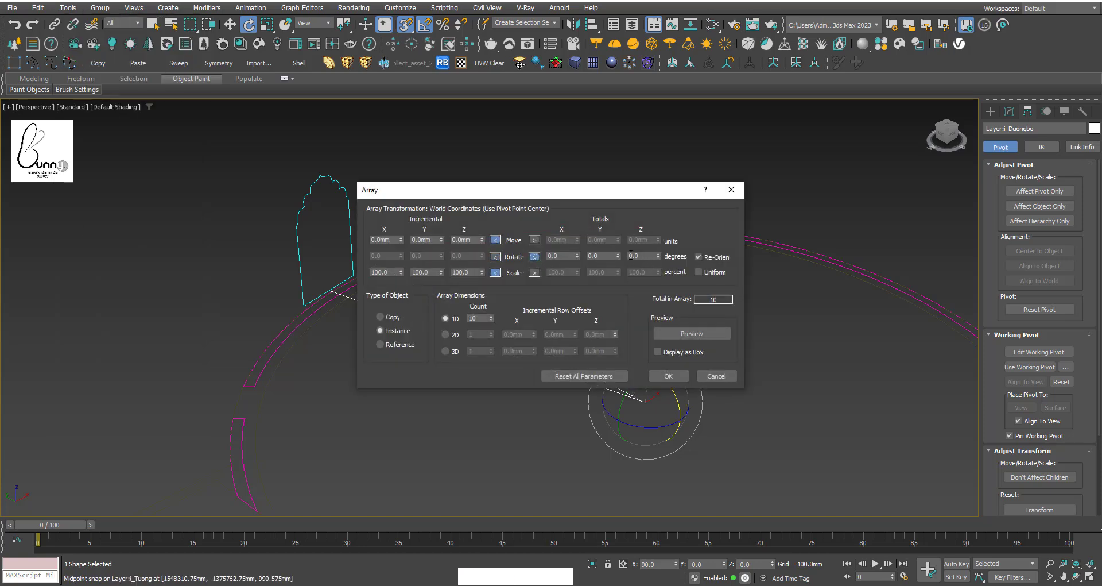
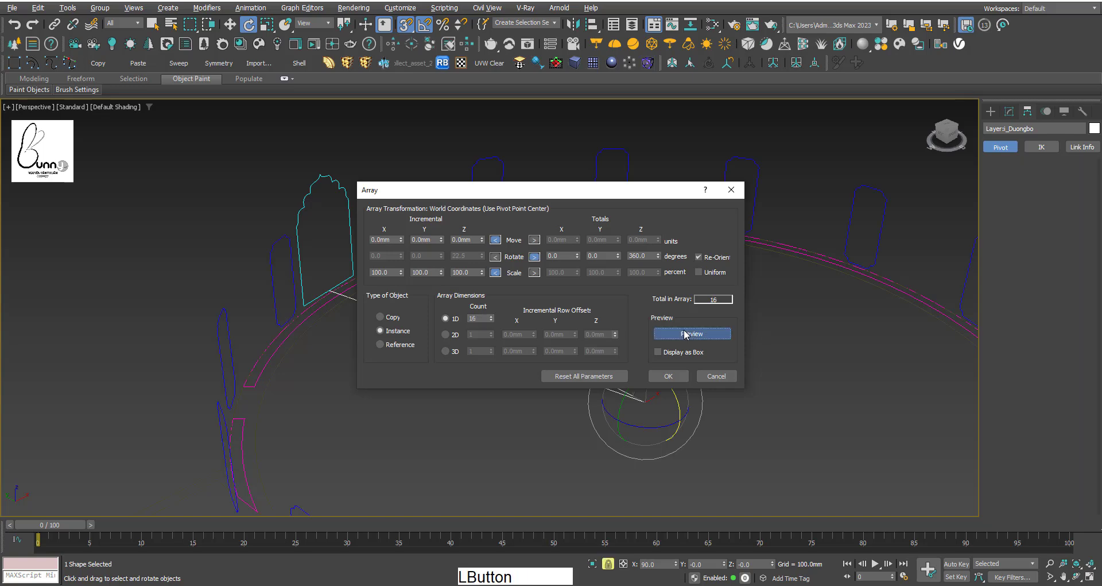
click(683, 384)
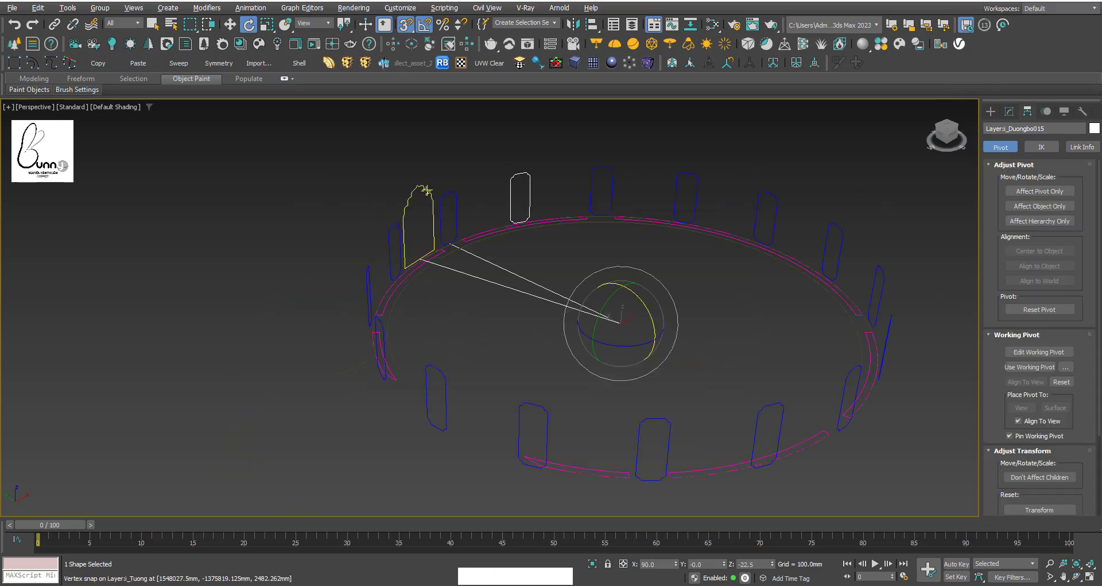
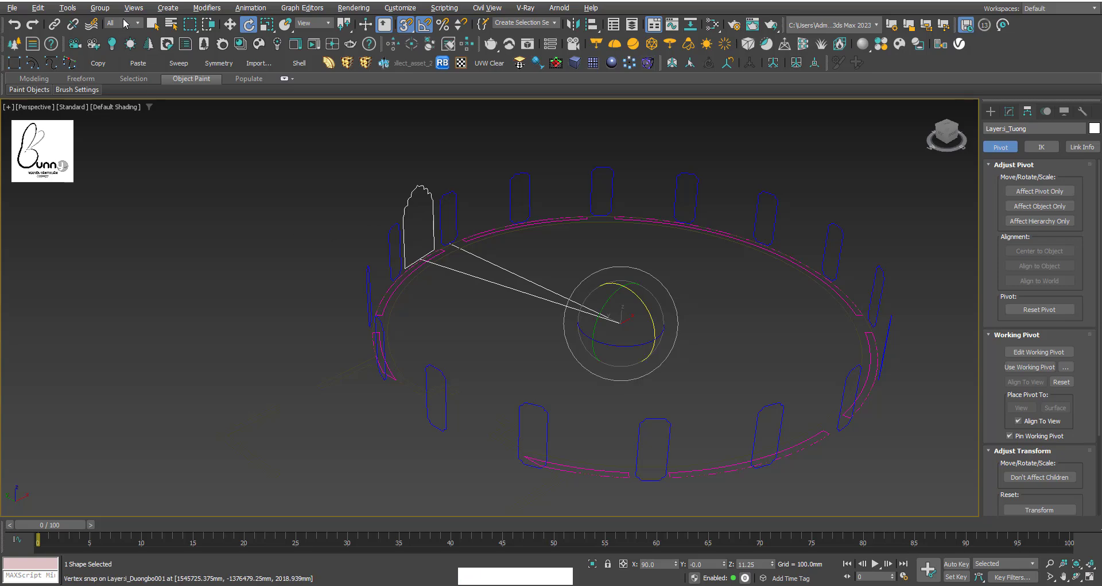
- Array the arched panel as 16 instances over 360°, previewing before accepting
click(71, 18)
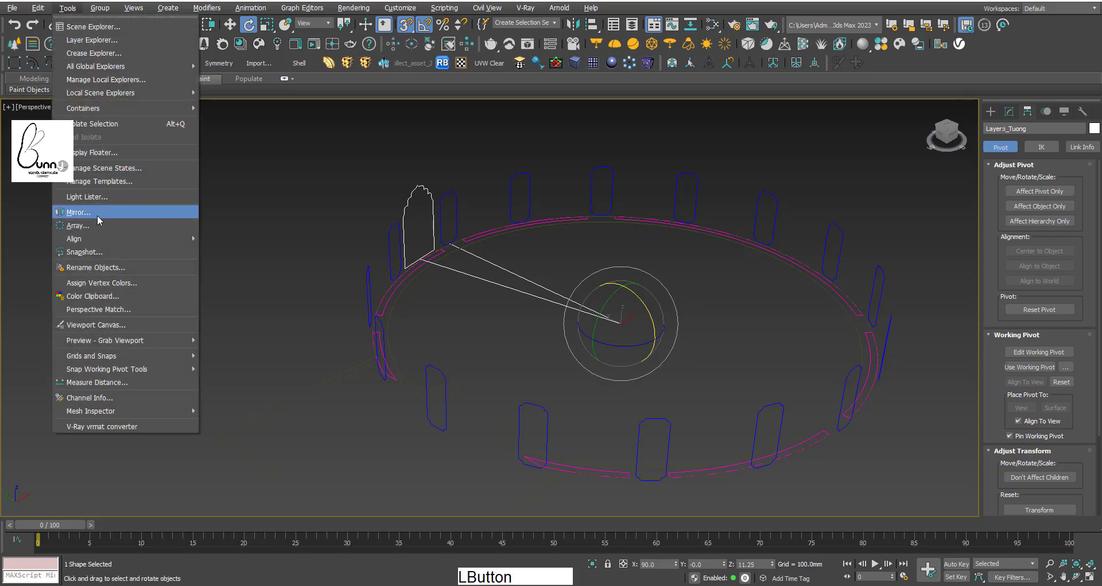
click(91, 234)
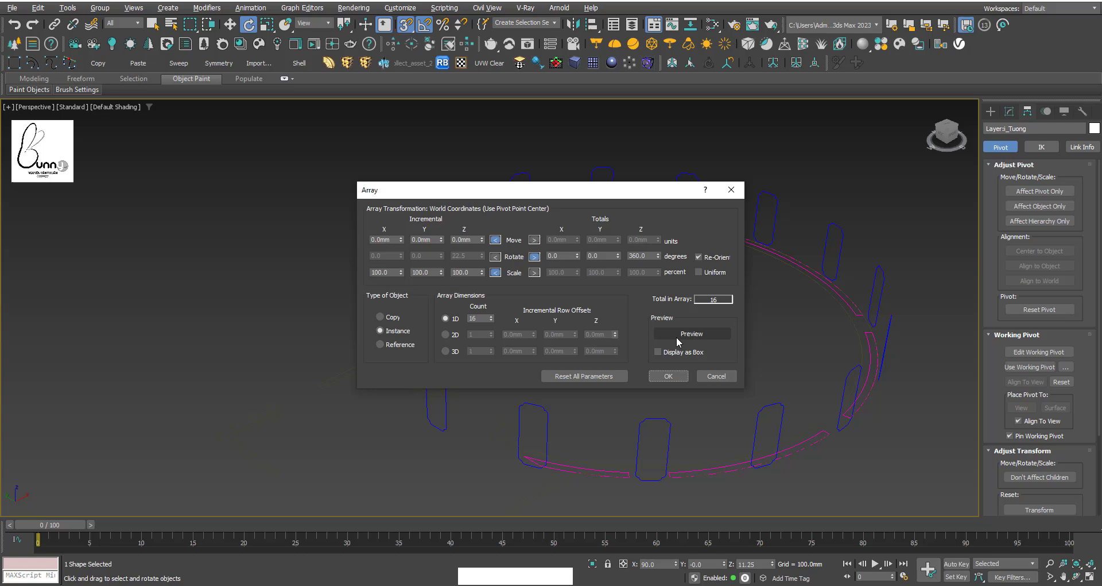
click(690, 342)
click(674, 380)
click(156, 28)
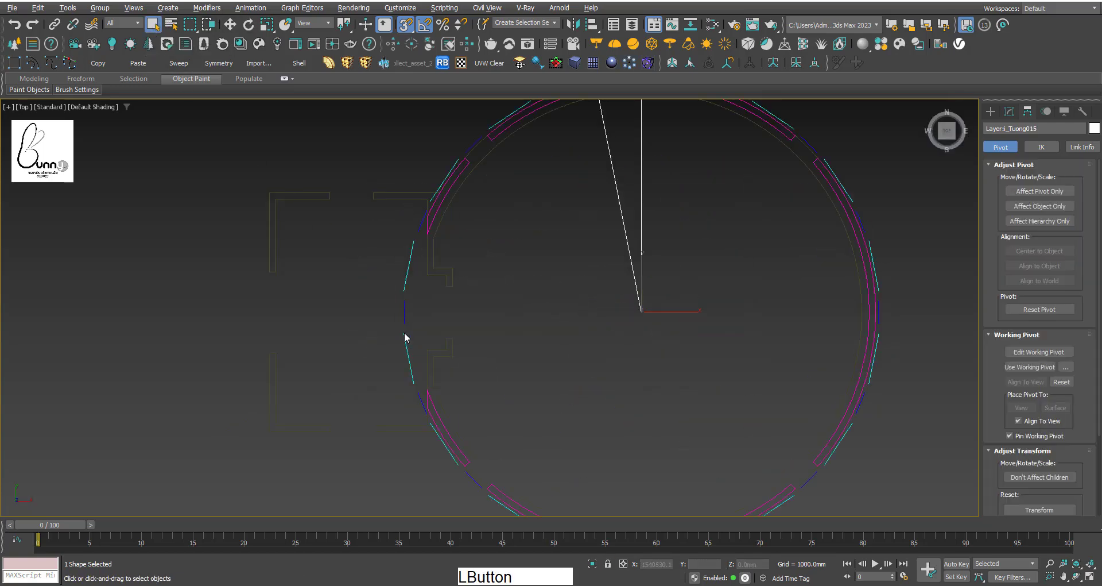
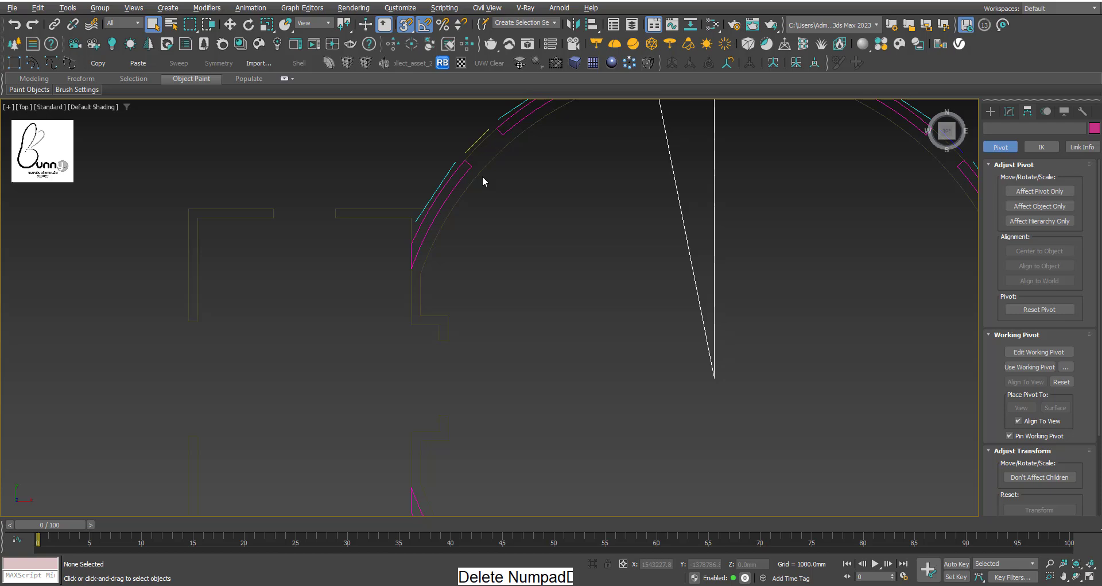
- Pan the Top viewport to centre the circular wall arc with both panel rings
middle_click(512, 208)
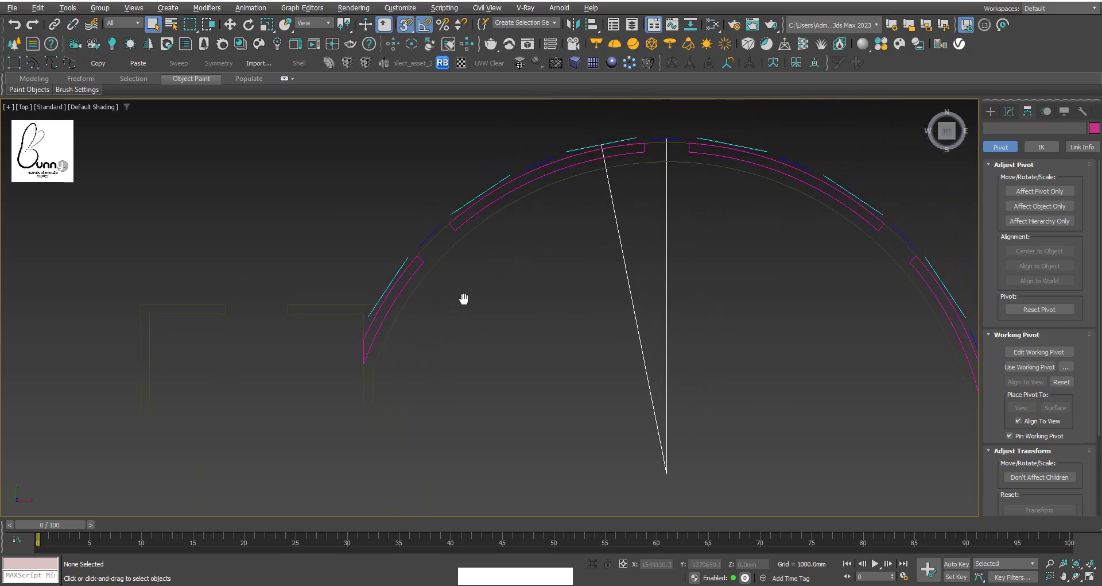
middle_click(452, 321)
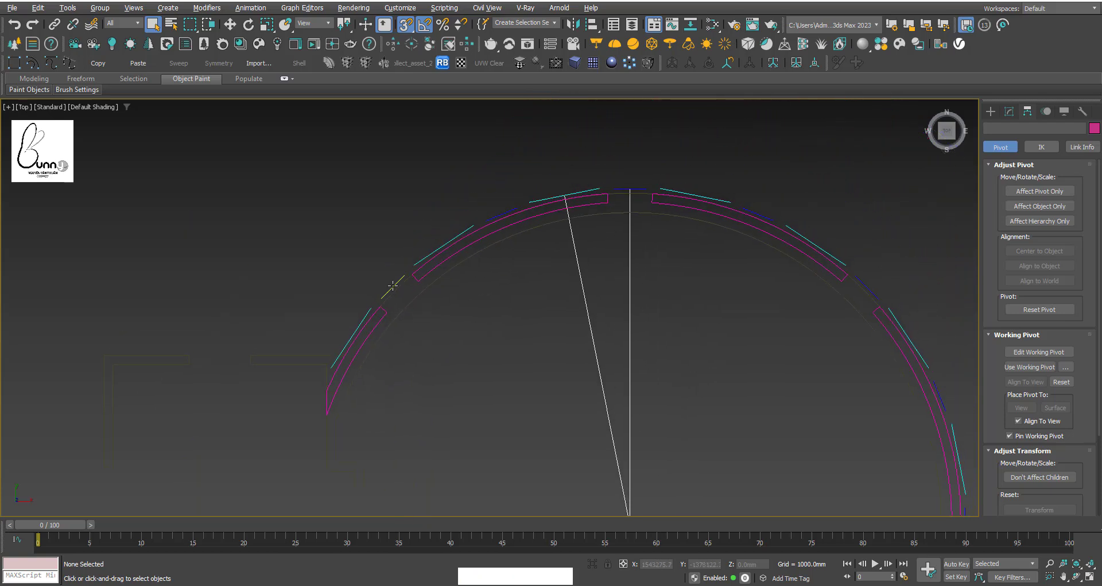
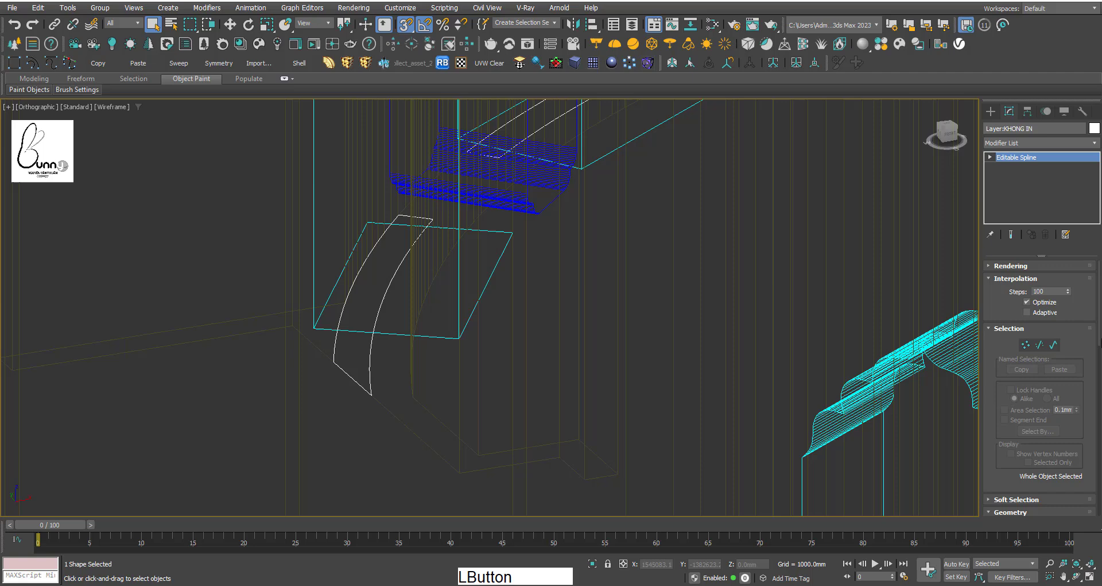
- Extrude the wall outline 6000 mm and enter Vertex editing of its spline
click(1020, 148)
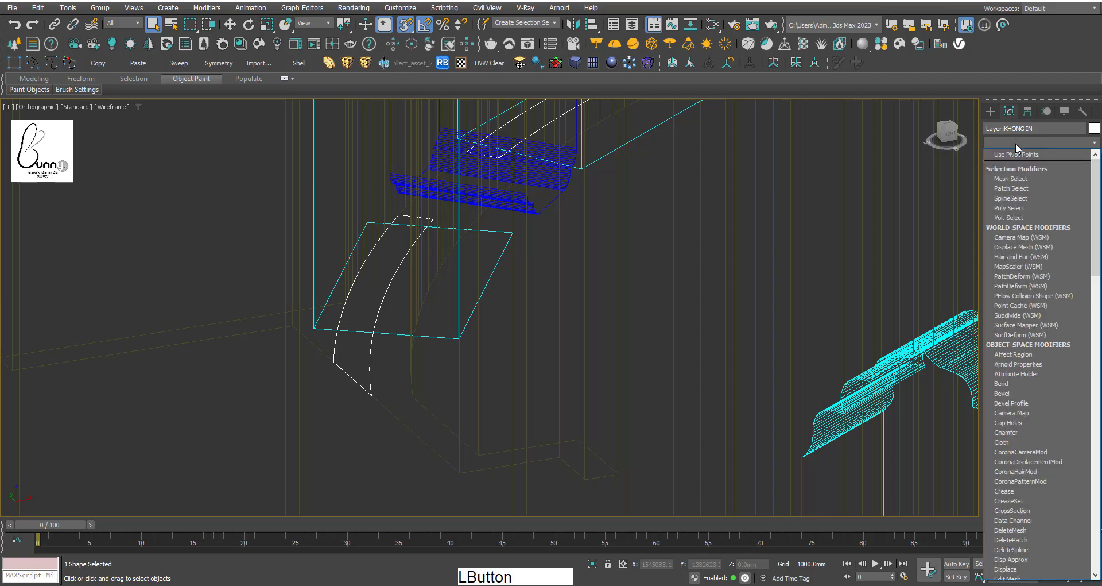
key(e)
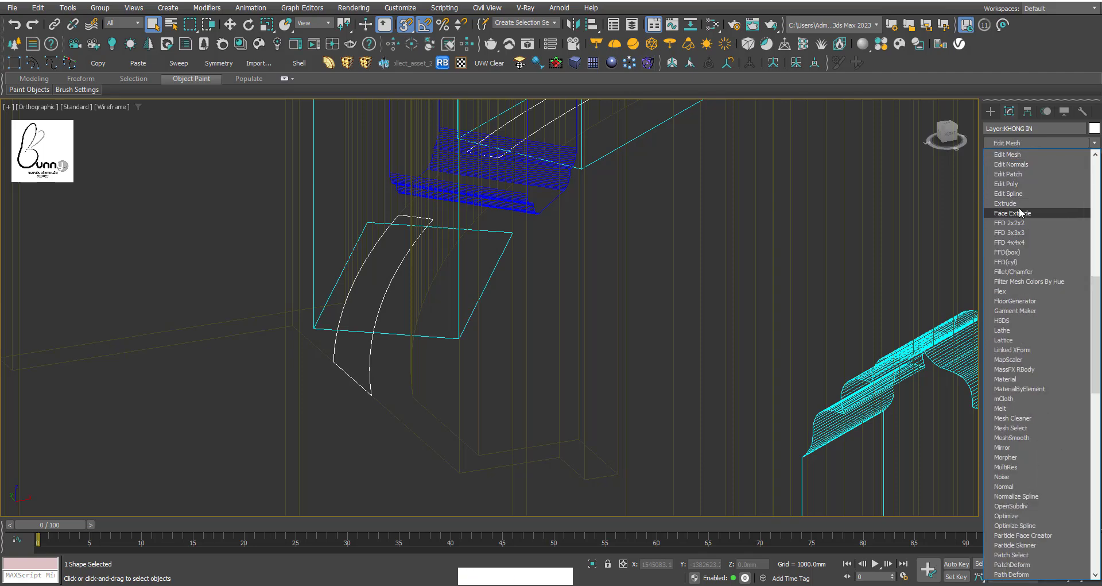
click(1019, 210)
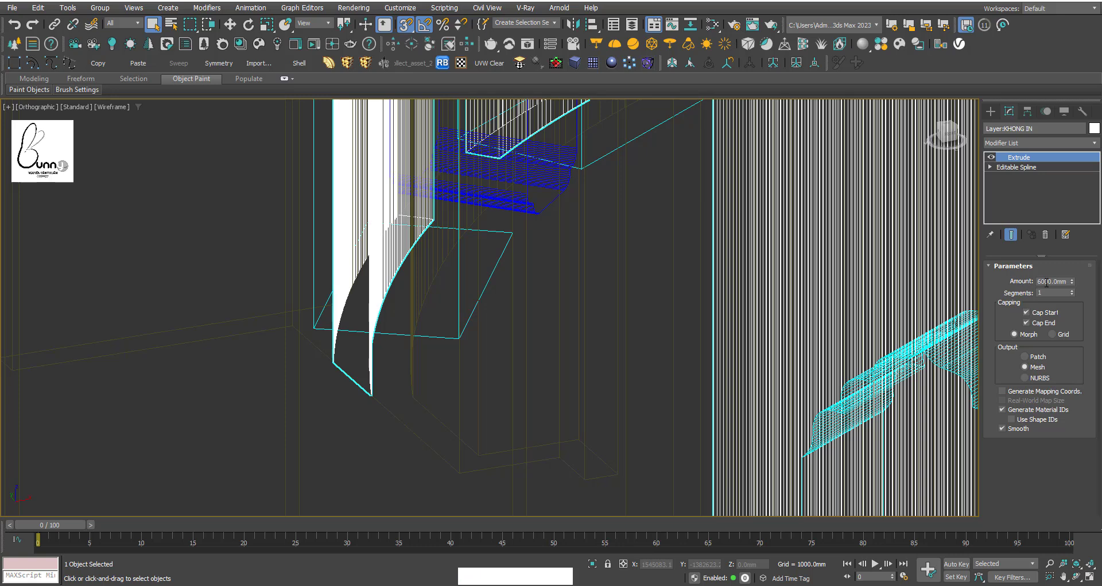
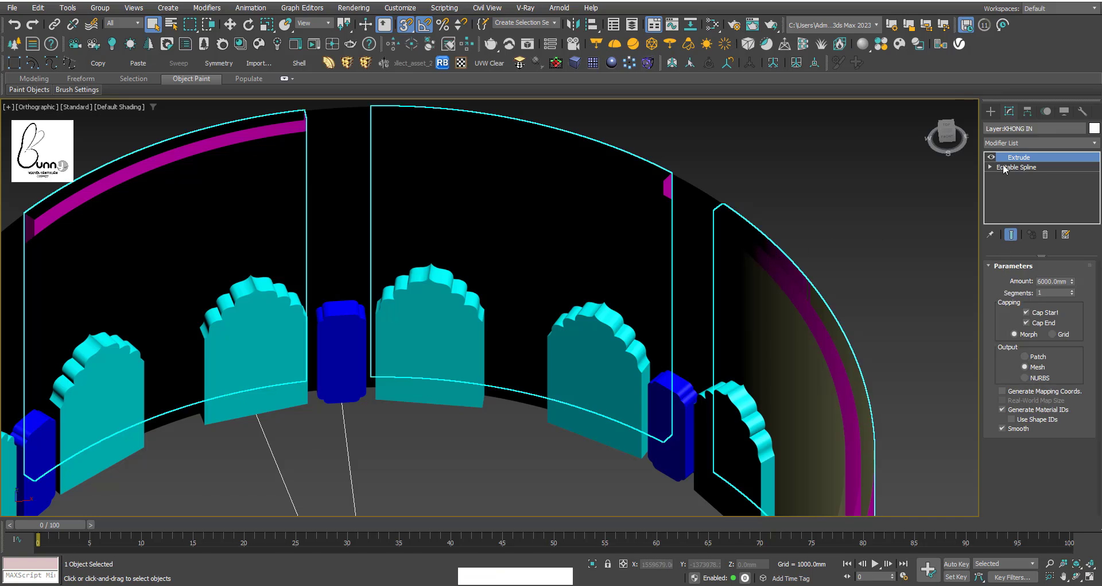
click(992, 170)
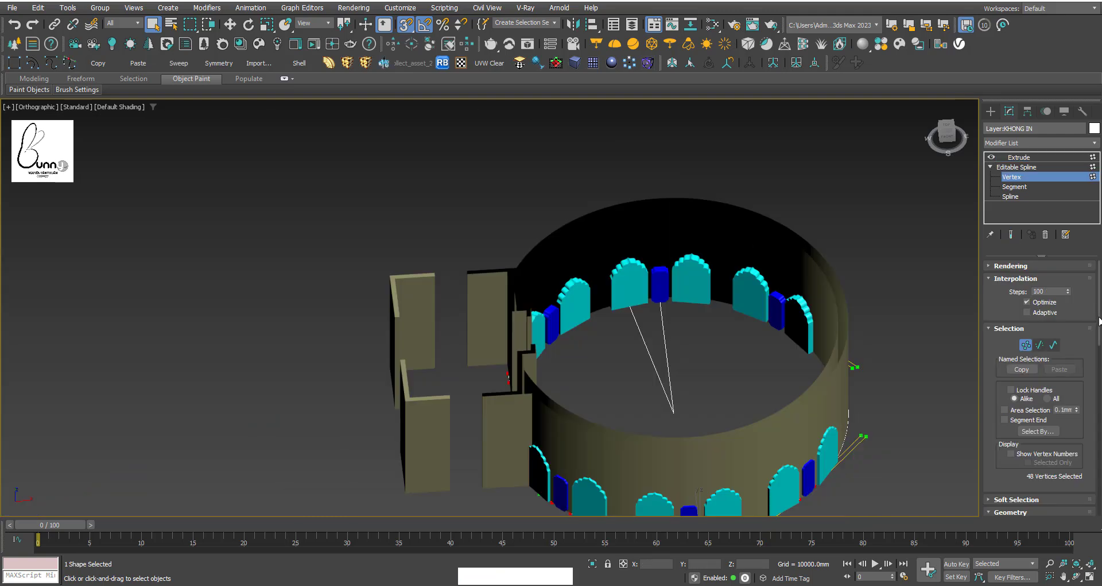
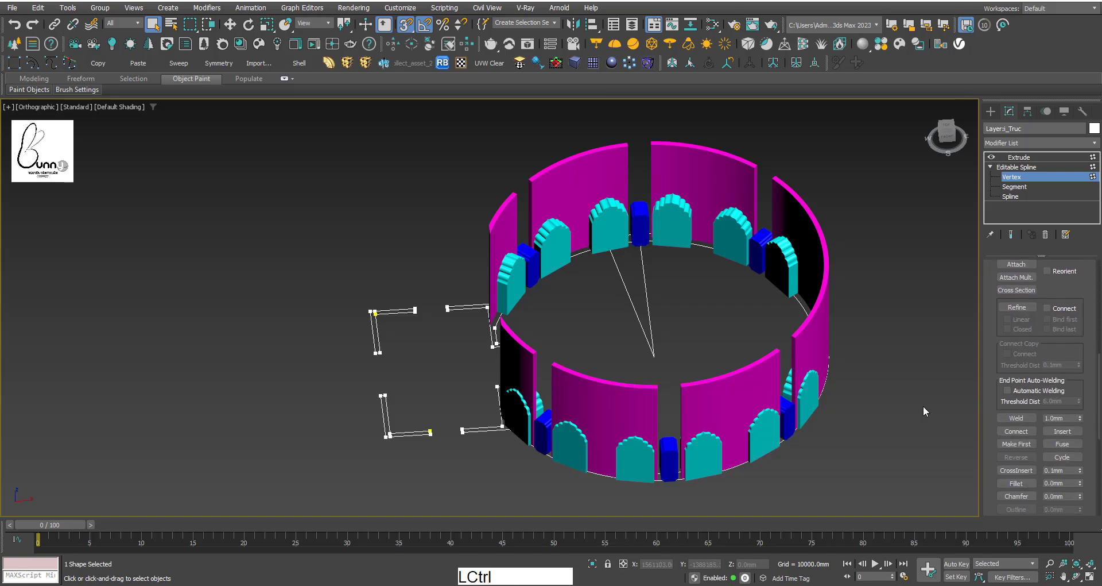
- Weld all coincident points of the wall outline so the entrance walls stand solid
key(ctrl+a)
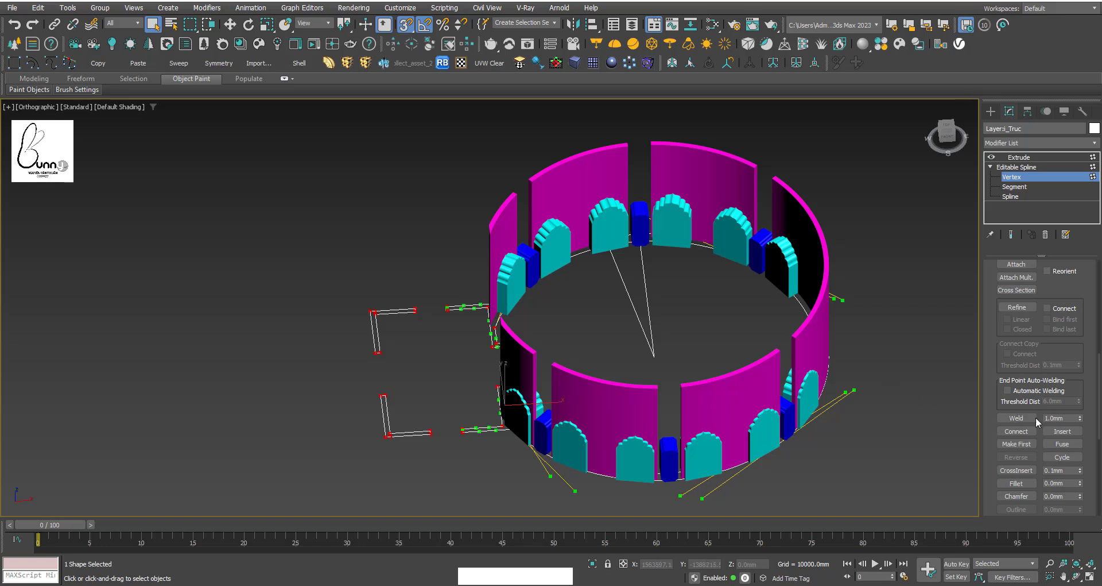
click(1019, 422)
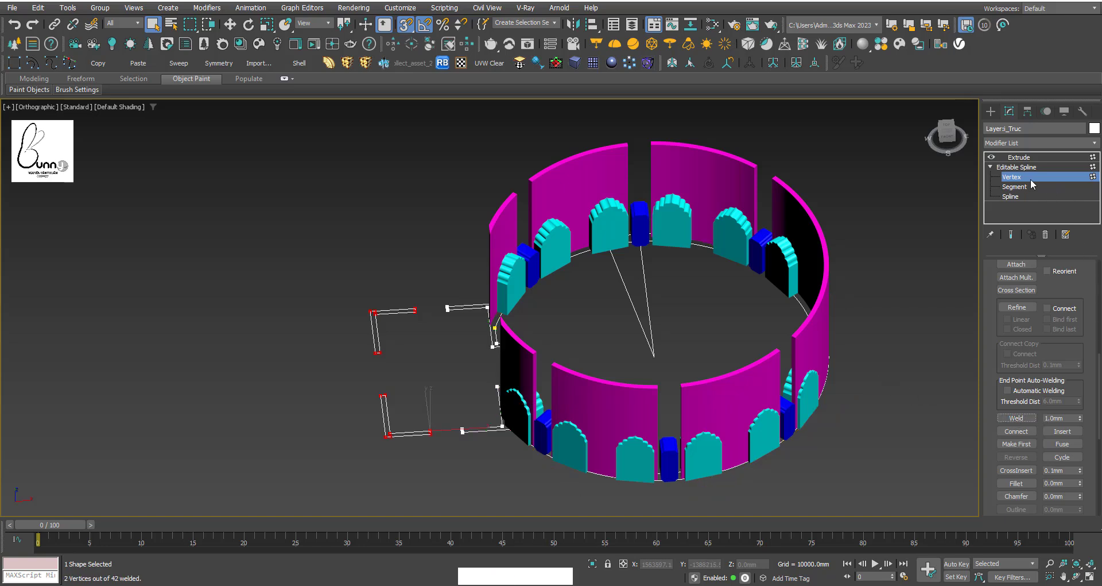
click(1029, 183)
middle_click(893, 318)
click(853, 341)
middle_click(847, 298)
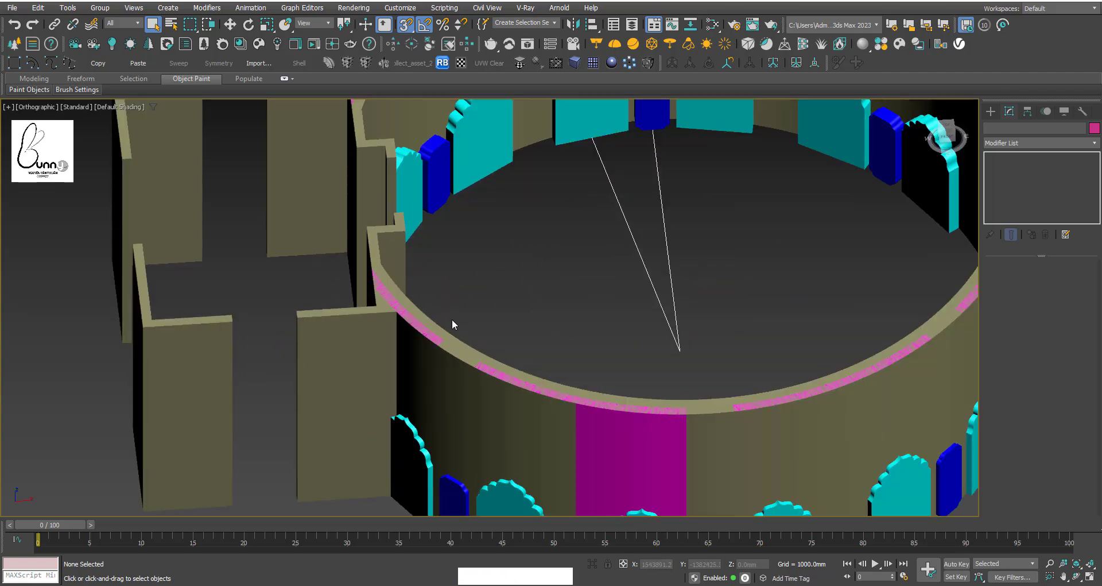
- Move the entrance walls and wall ring down by an Offset Z of -540 mm
click(447, 336)
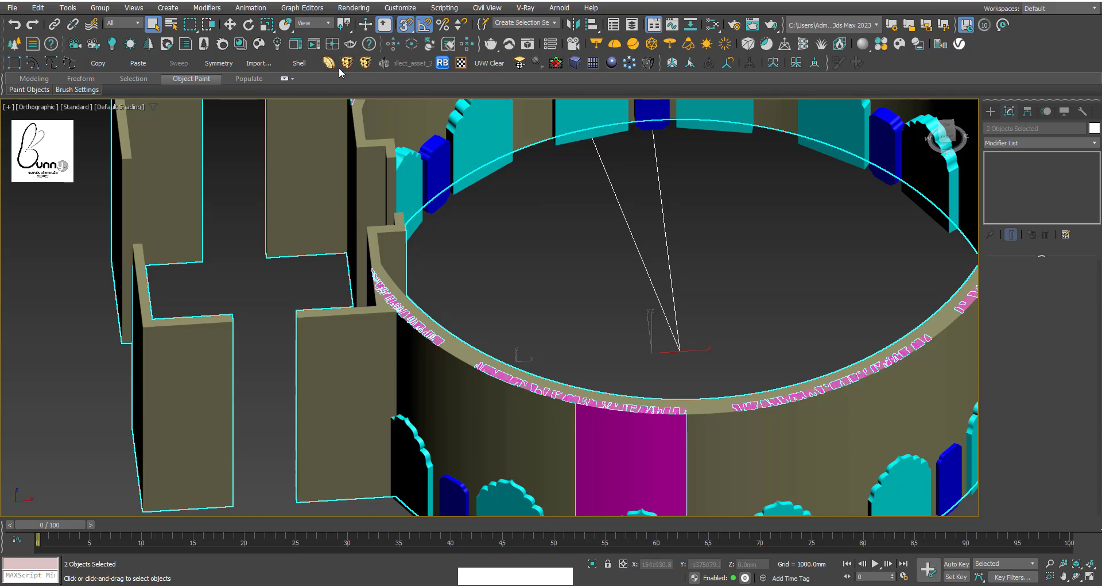
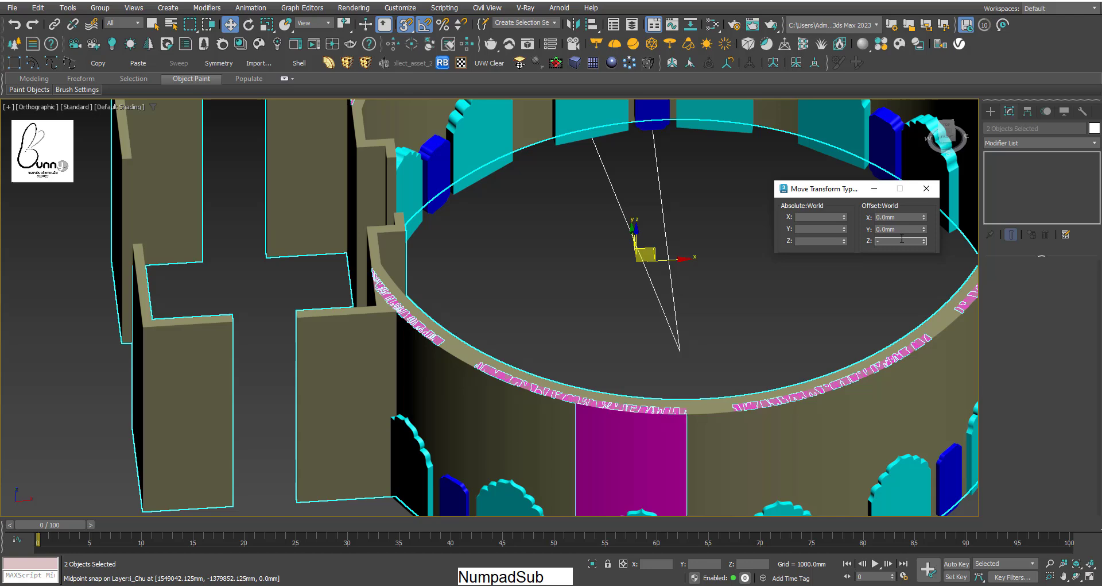
key(KP_5)
key(KP_4)
key(KP_0)
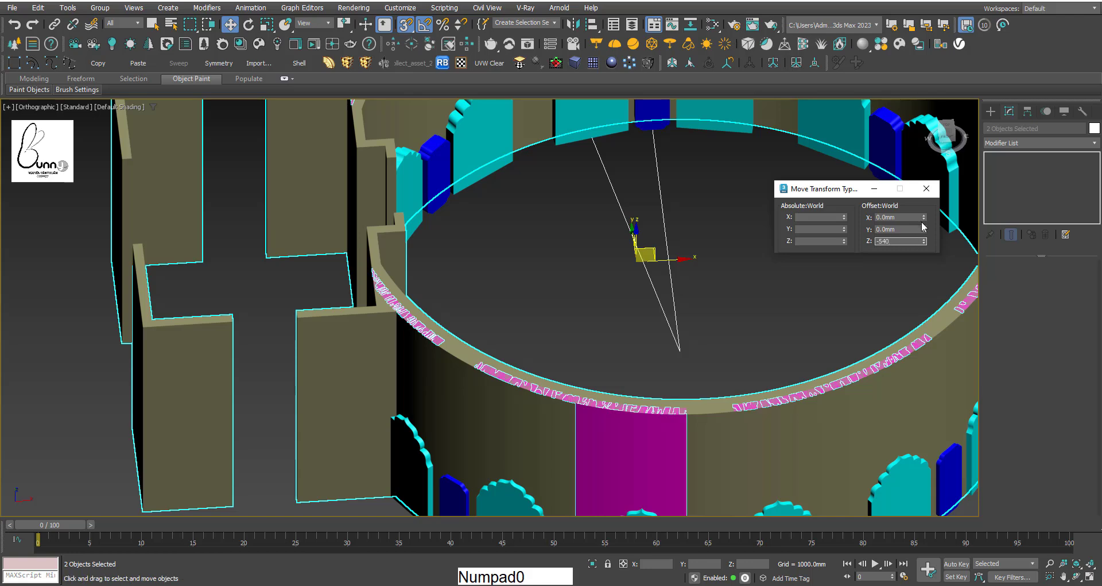
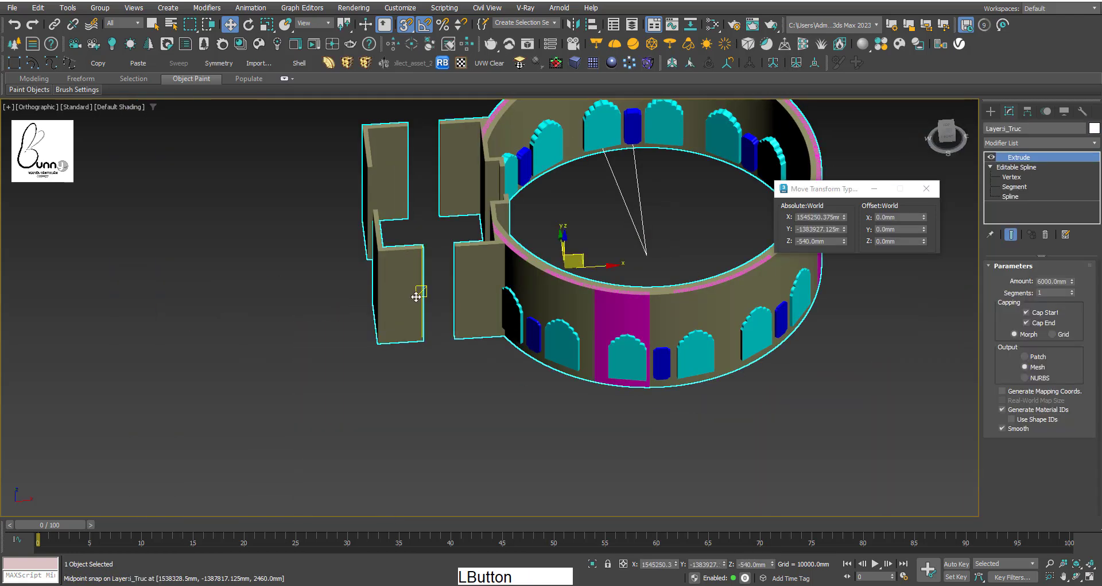
- Duplicate the wall as a plain spline copy and isolate it as the floor outline
key(ctrl+v)
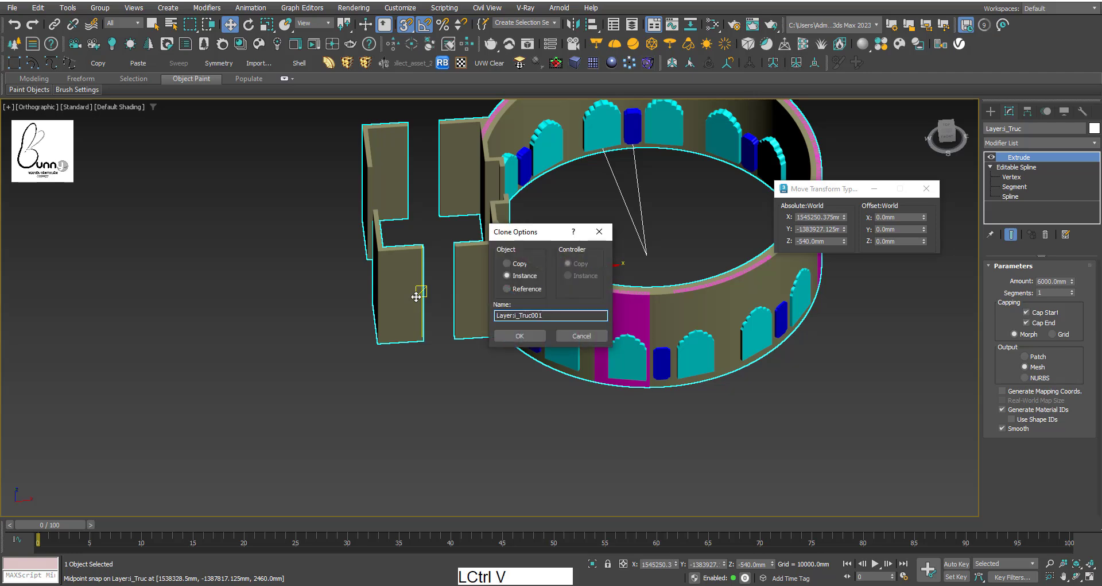
click(524, 269)
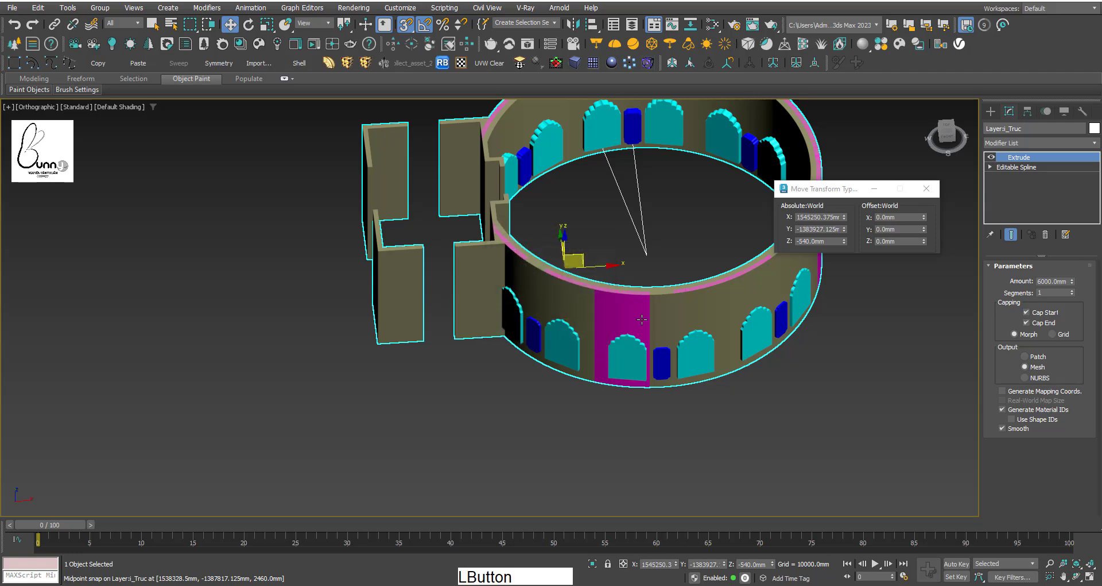
right_click(1018, 161)
click(1003, 184)
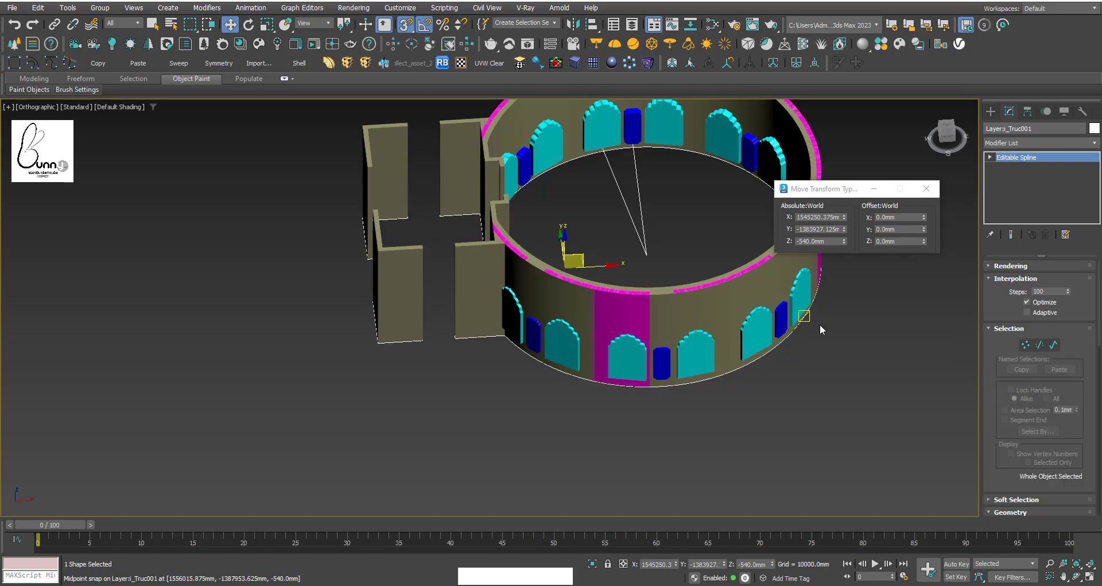
key(alt+q)
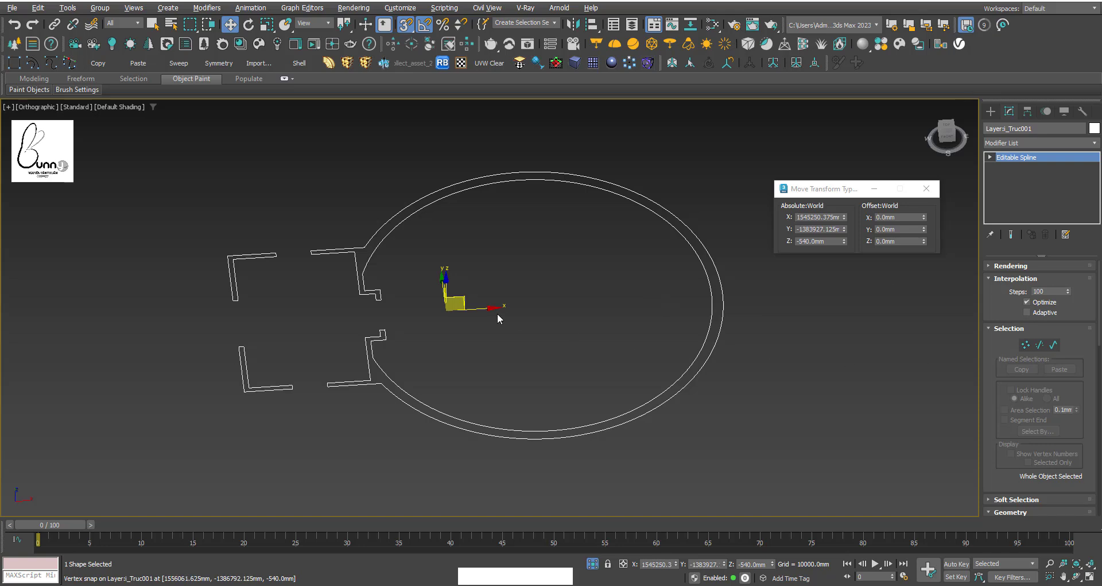
click(1047, 352)
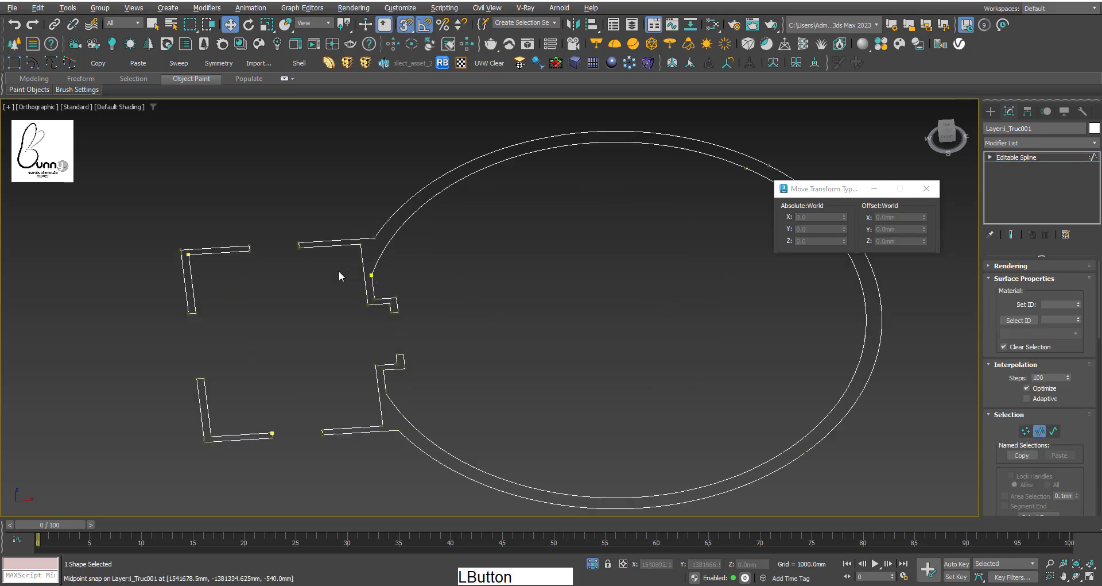
- Delete the stray inner wall and jogged segments from the floor outline
click(169, 267)
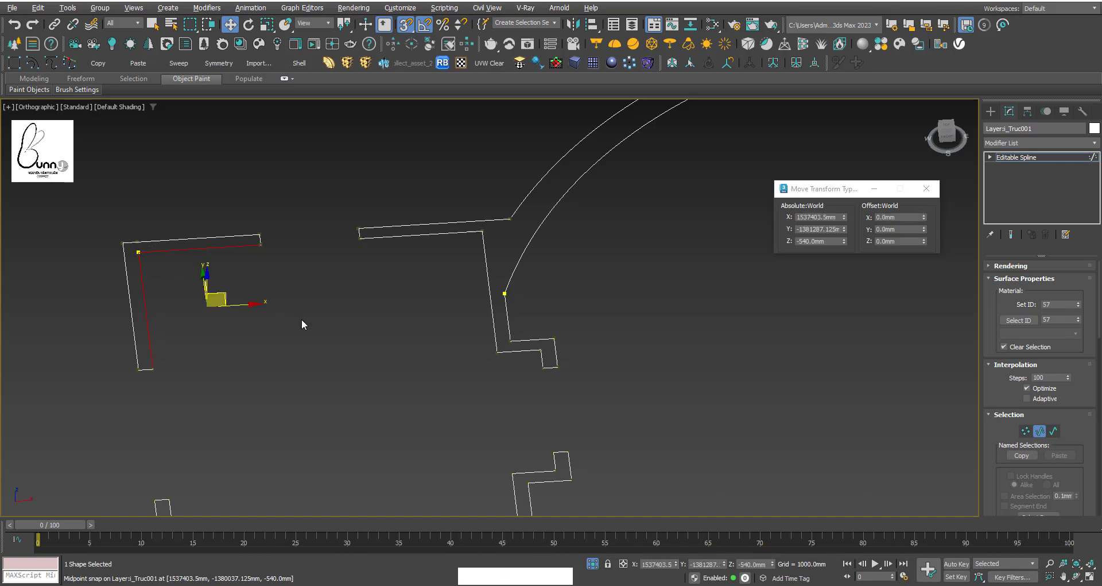
key(Delete)
click(283, 269)
key(Delete)
click(189, 378)
key(Delete)
middle_click(228, 334)
click(213, 419)
key(Delete)
middle_click(239, 404)
click(353, 384)
key(Delete)
middle_click(535, 396)
click(727, 455)
key(Delete)
click(469, 480)
key(Delete)
click(635, 369)
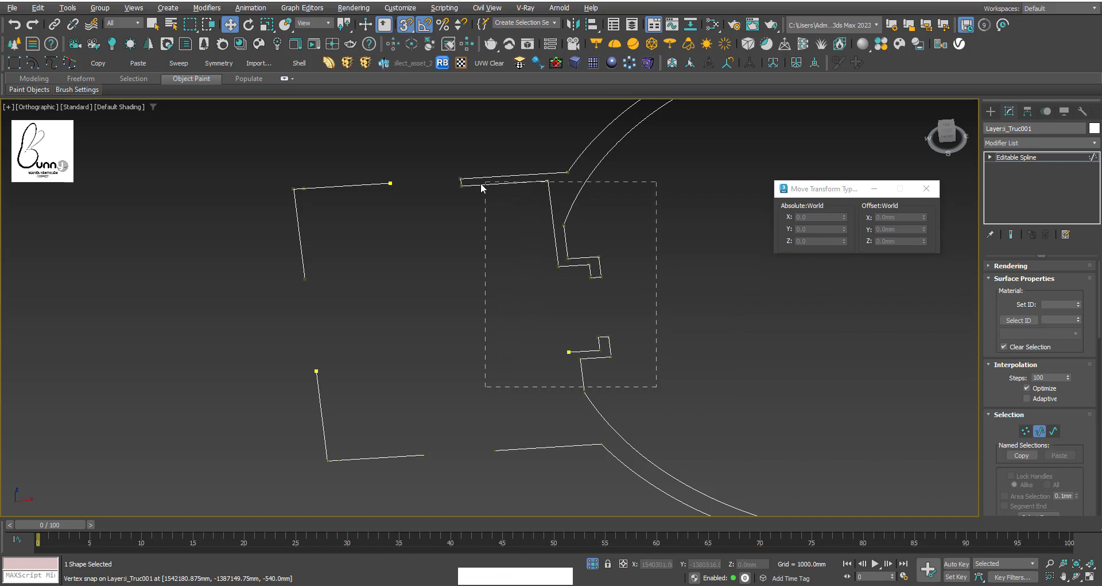
key(Delete)
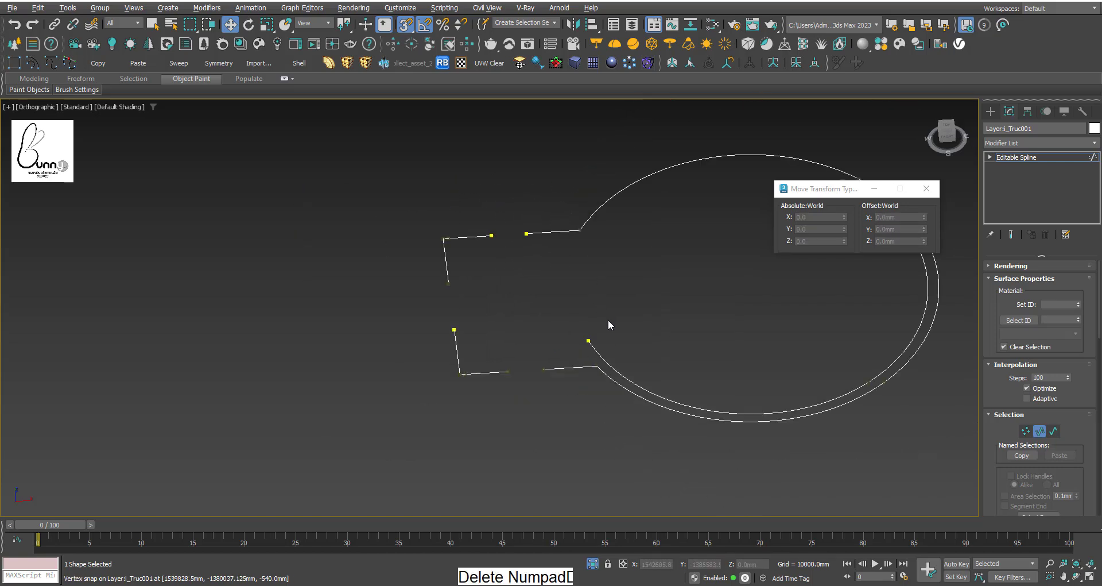
- Delete the inner circular ring segments, leaving only the outer perimeter
middle_click(588, 343)
click(774, 289)
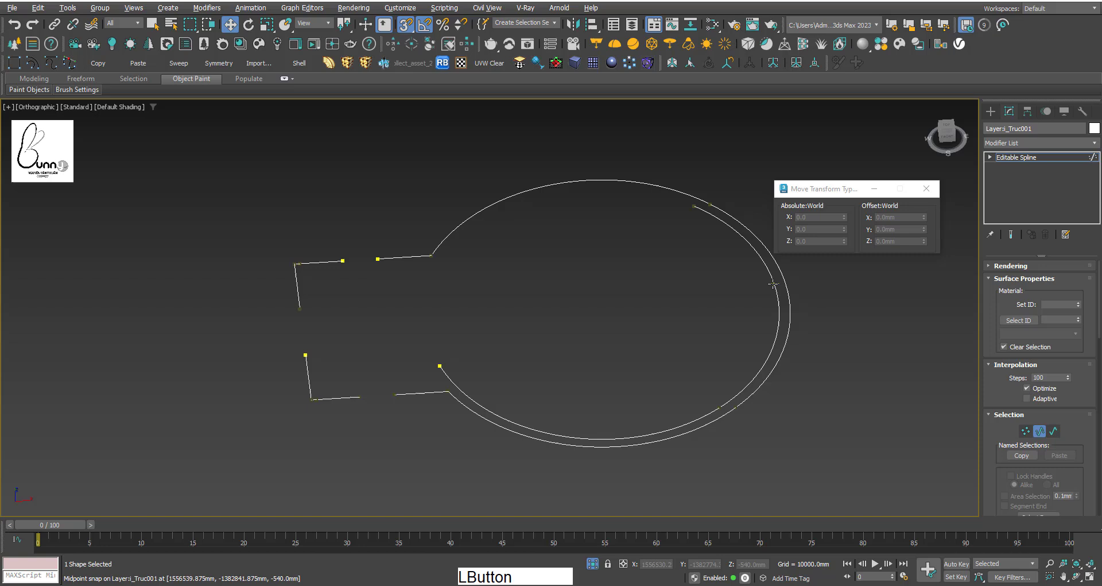
key(Delete)
key(KP_Decimal)
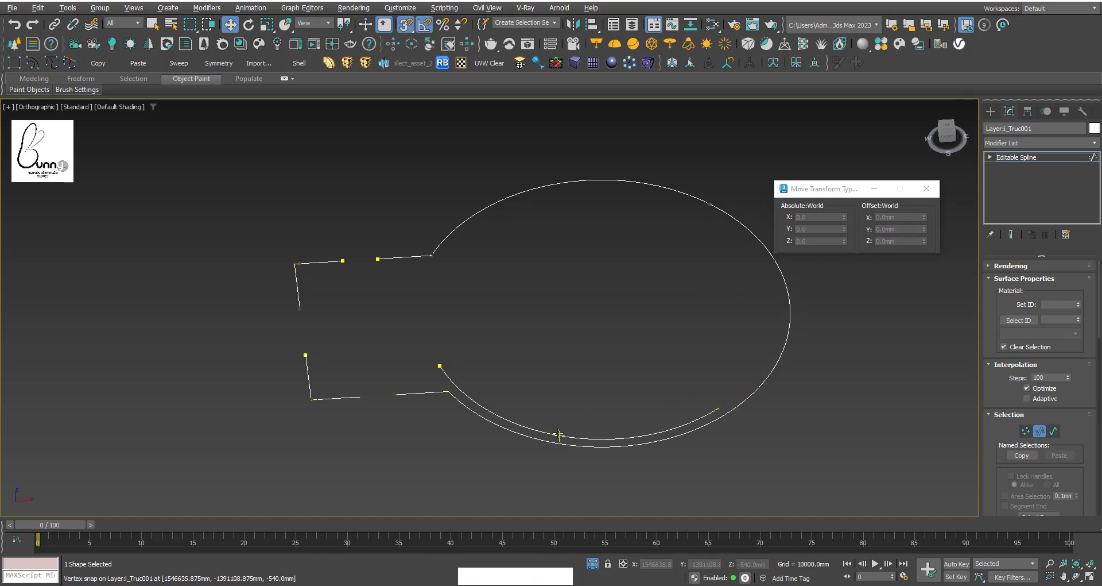
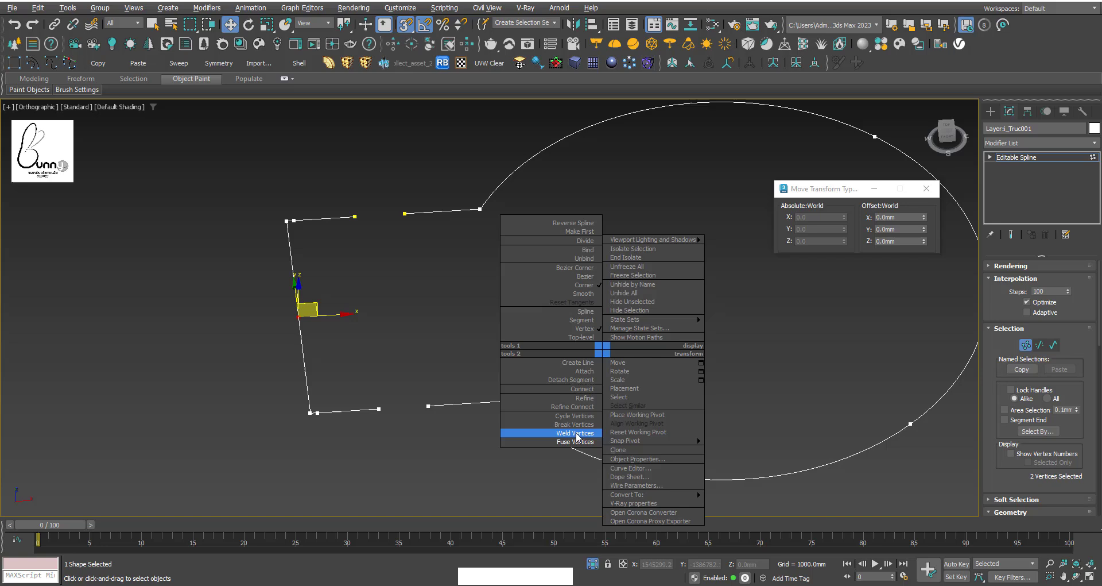
- Weld each pair of open end vertices to close the floor outline's gaps
click(580, 437)
right_click(577, 280)
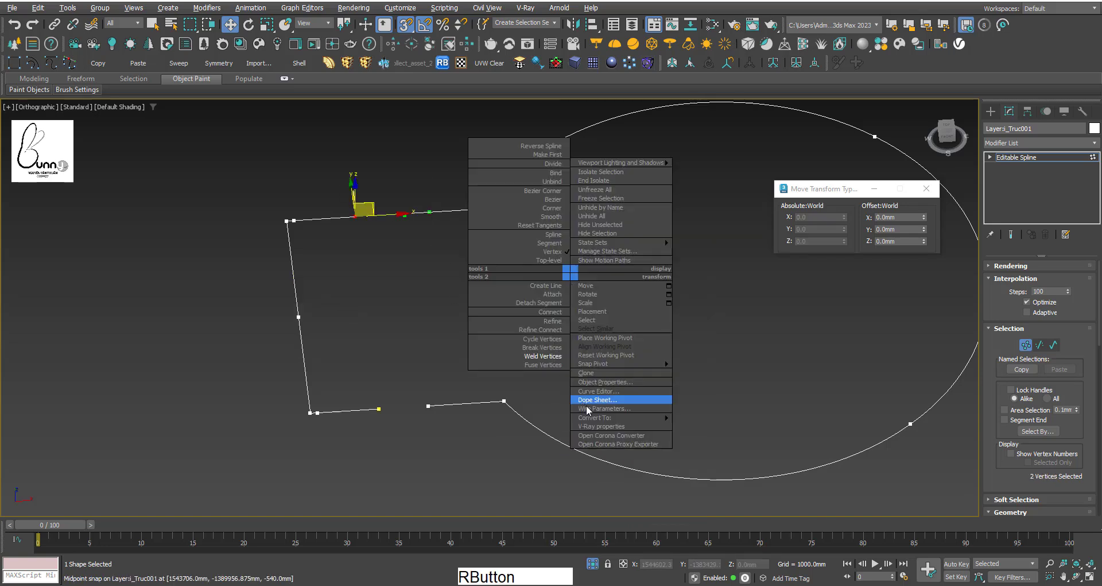
click(550, 368)
right_click(493, 310)
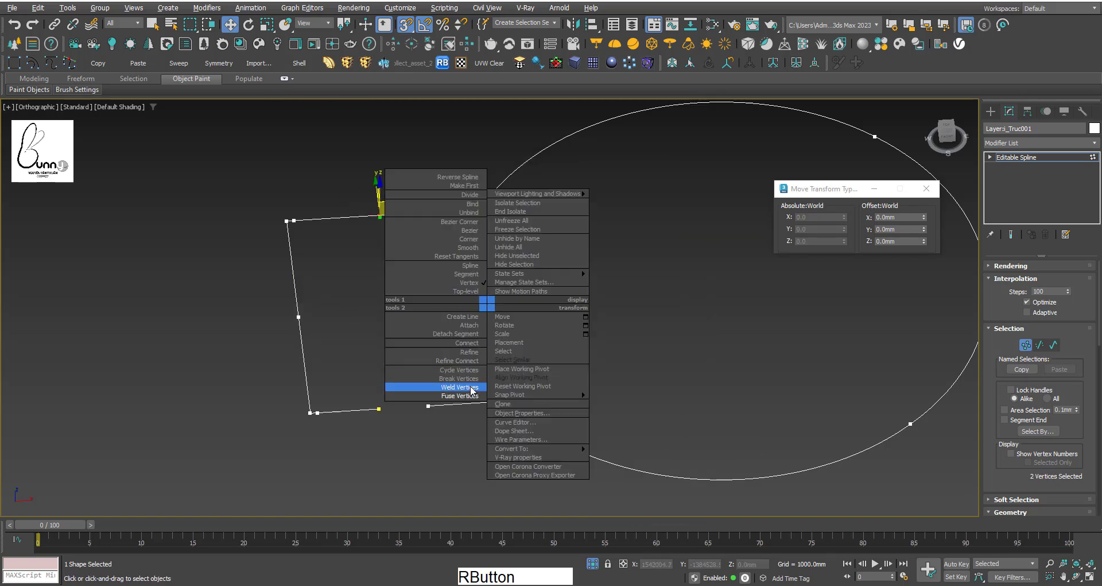
click(472, 391)
right_click(508, 313)
click(477, 400)
right_click(454, 336)
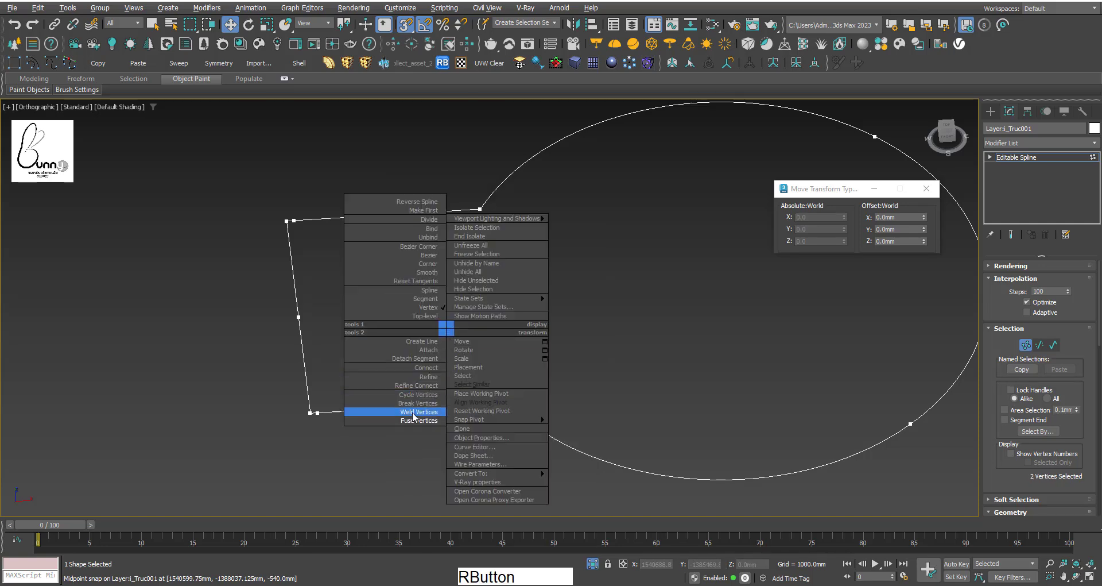
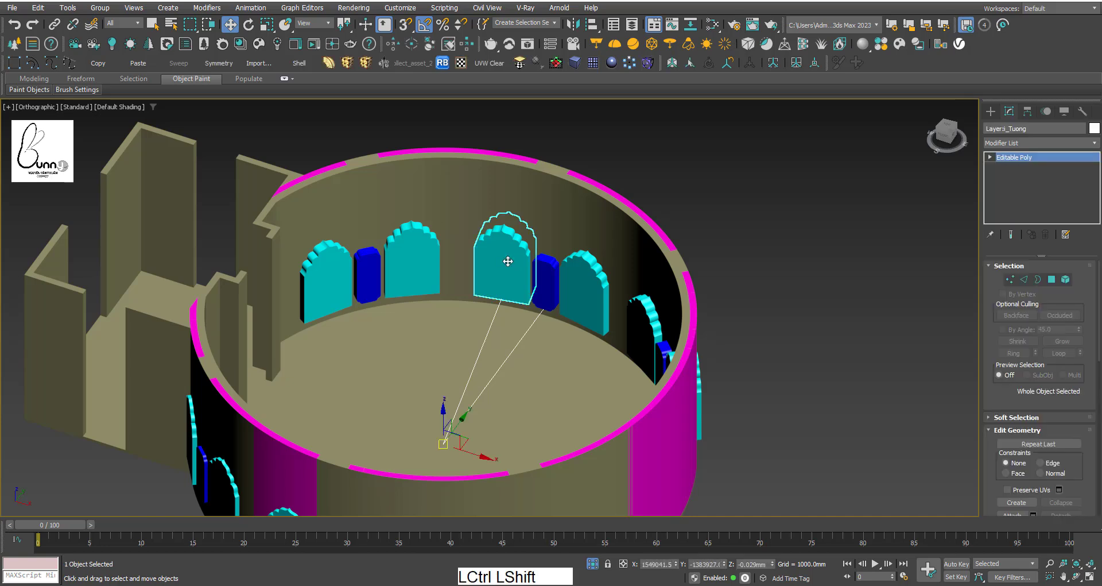
- Isolate the twelve arched panels, convert to Editable Poly and attach them into one object
key(ctrl+shift+a)
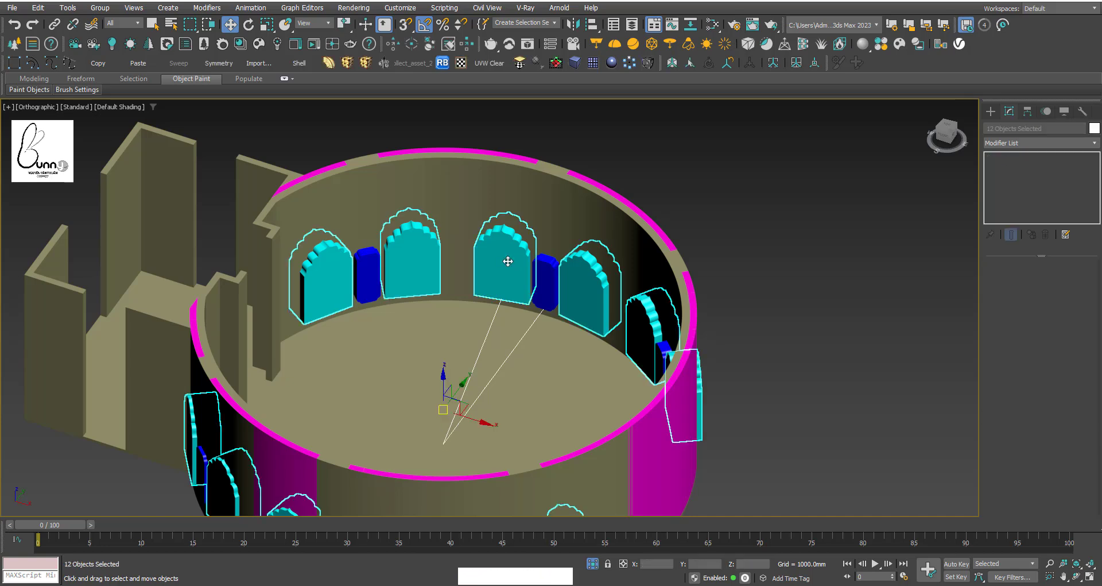
key(alt+q)
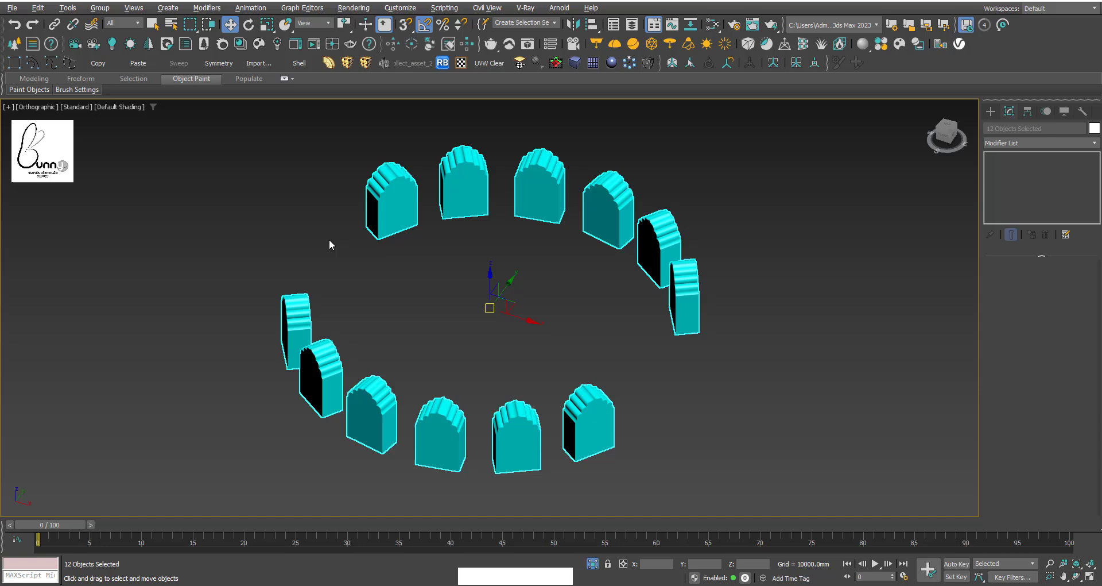
right_click(329, 272)
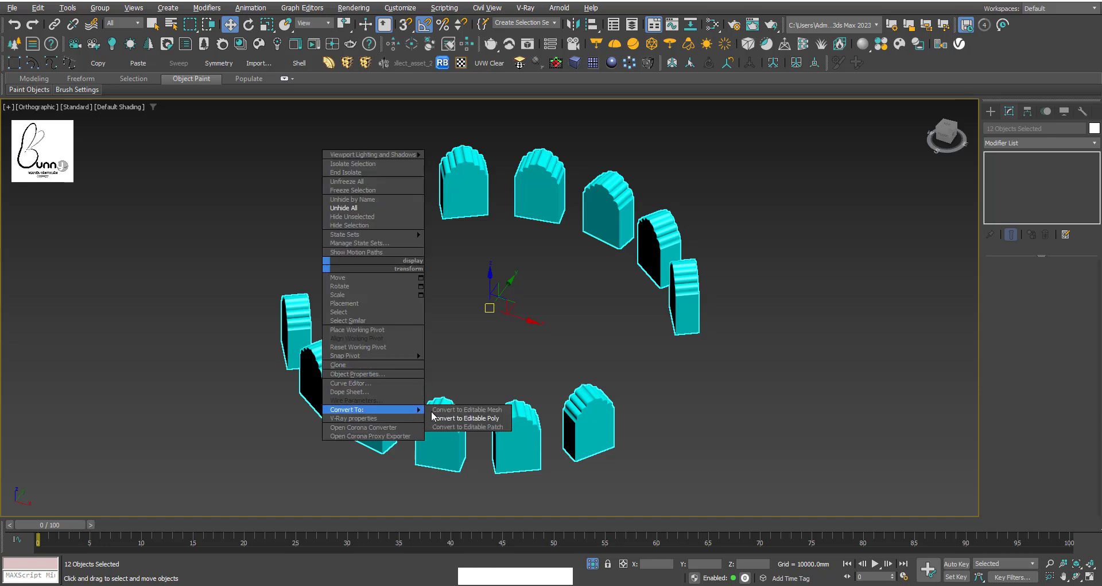
click(468, 423)
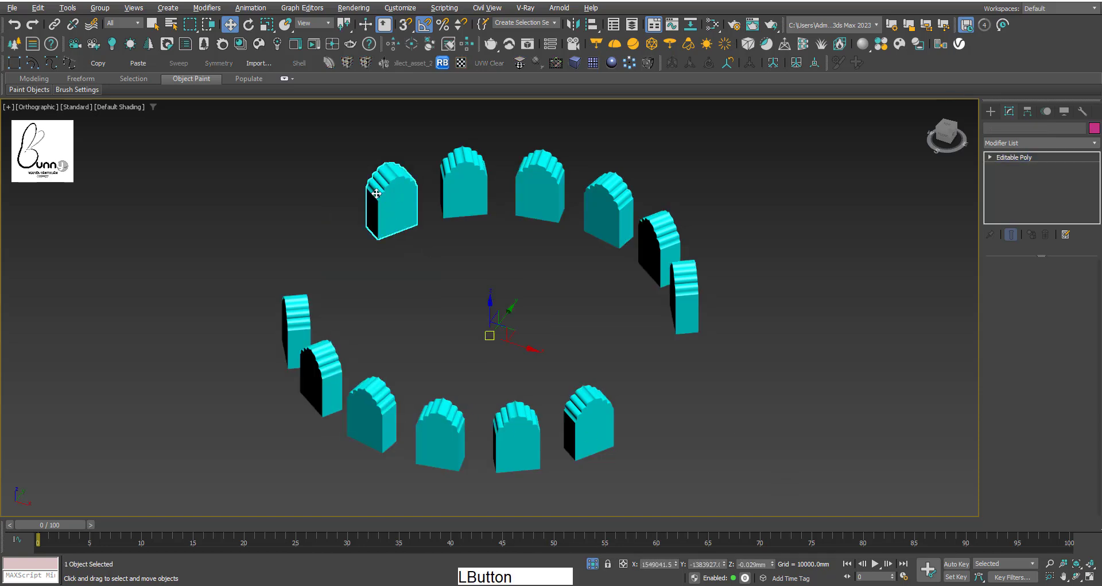
right_click(356, 191)
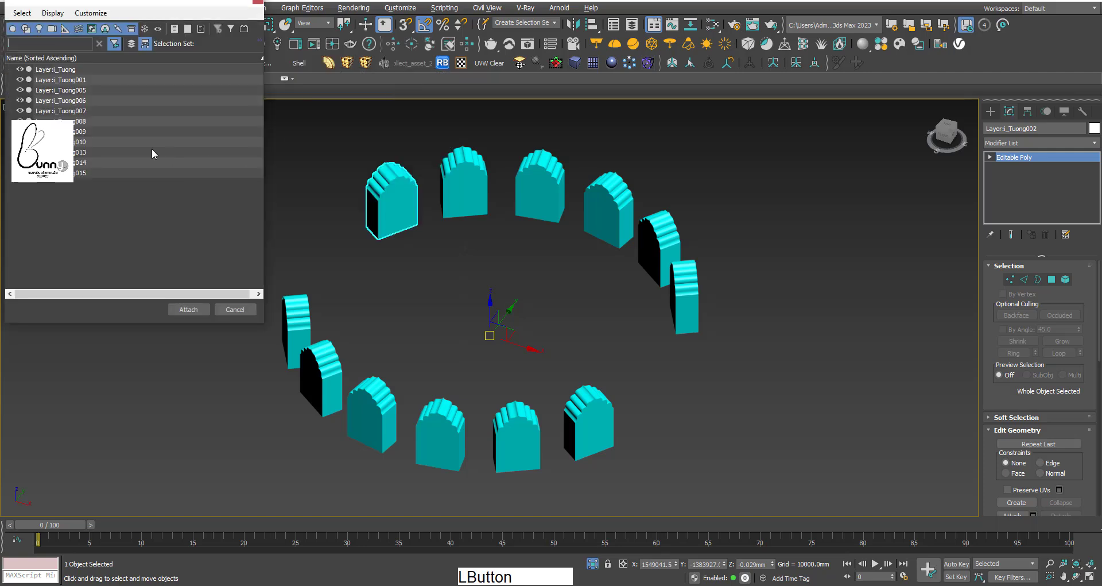
key(ctrl+a)
click(204, 316)
right_click(538, 285)
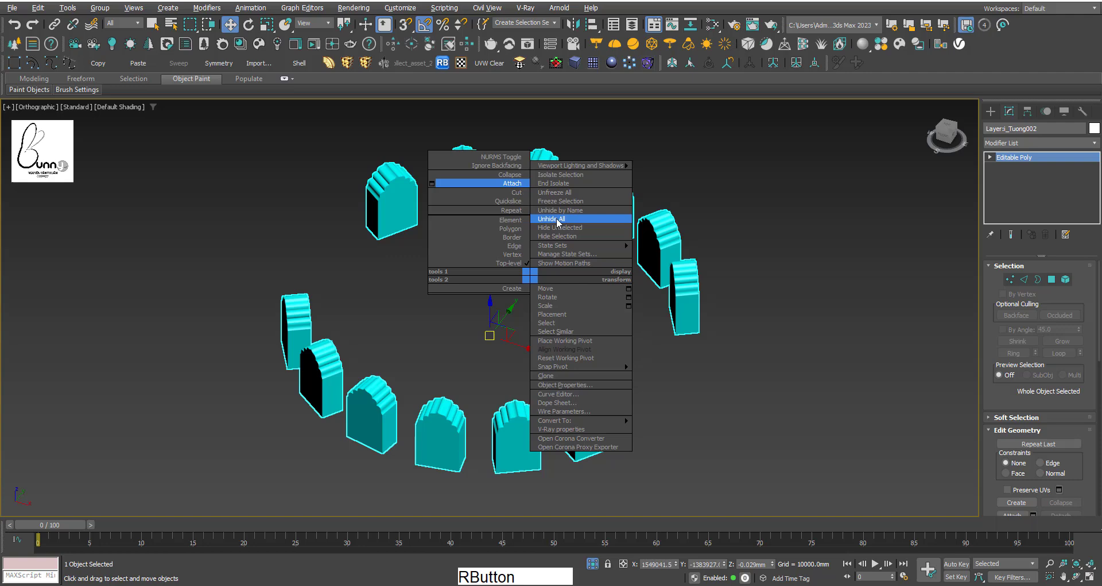
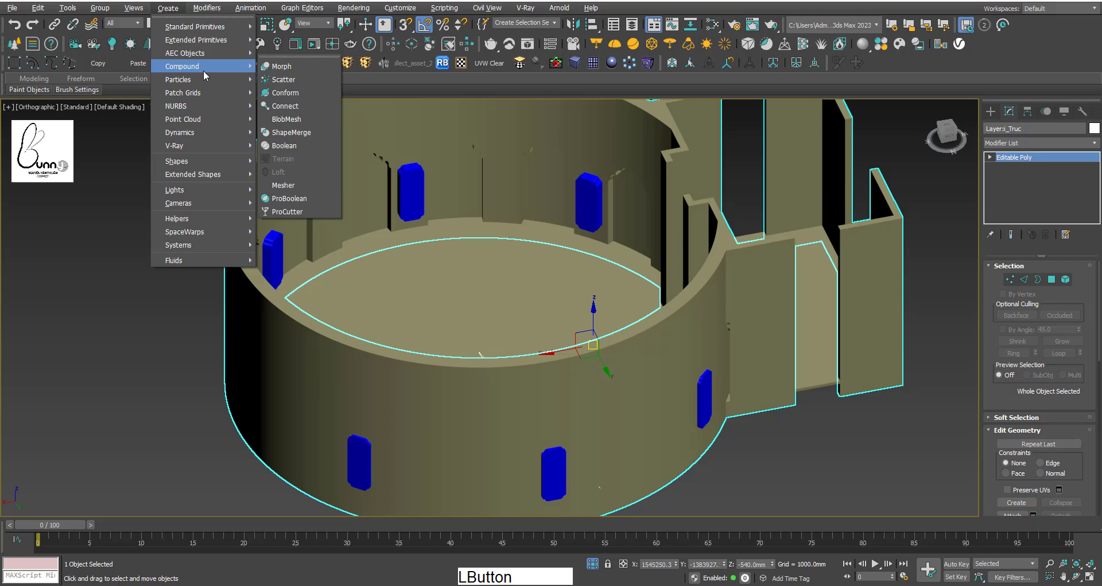
- Begin a Boolean compound on the circular wall to subtract the attached window panels
click(310, 149)
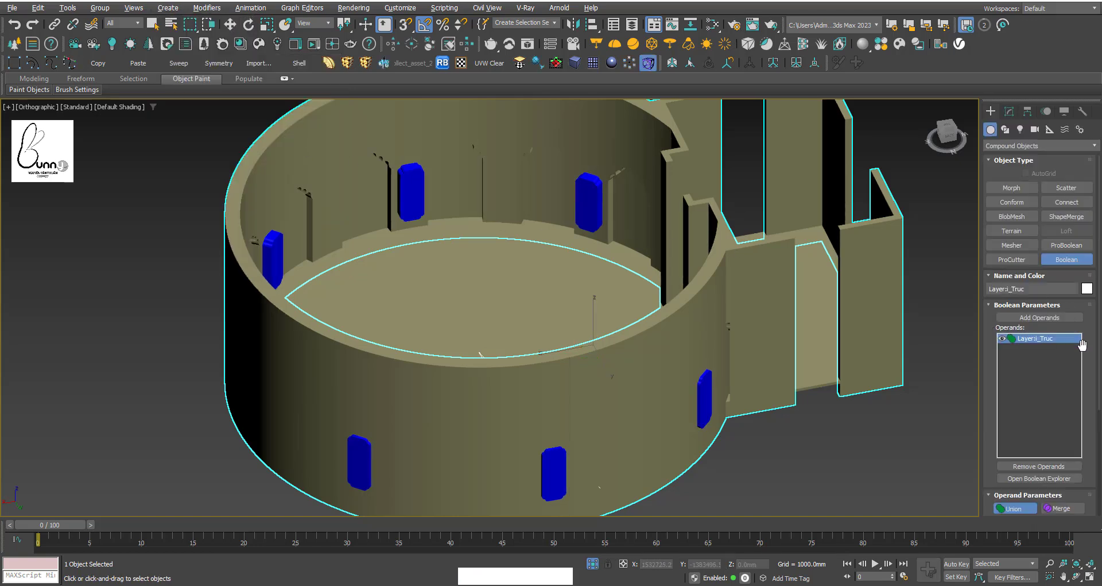
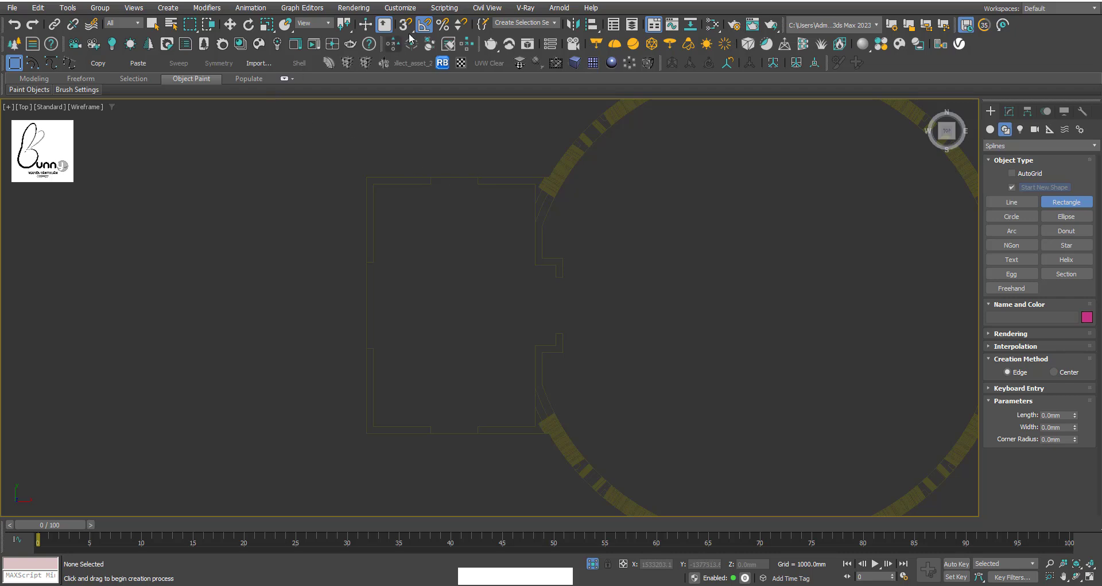
- Draw four thin rectangles along the square annex walls as window outlines
click(413, 31)
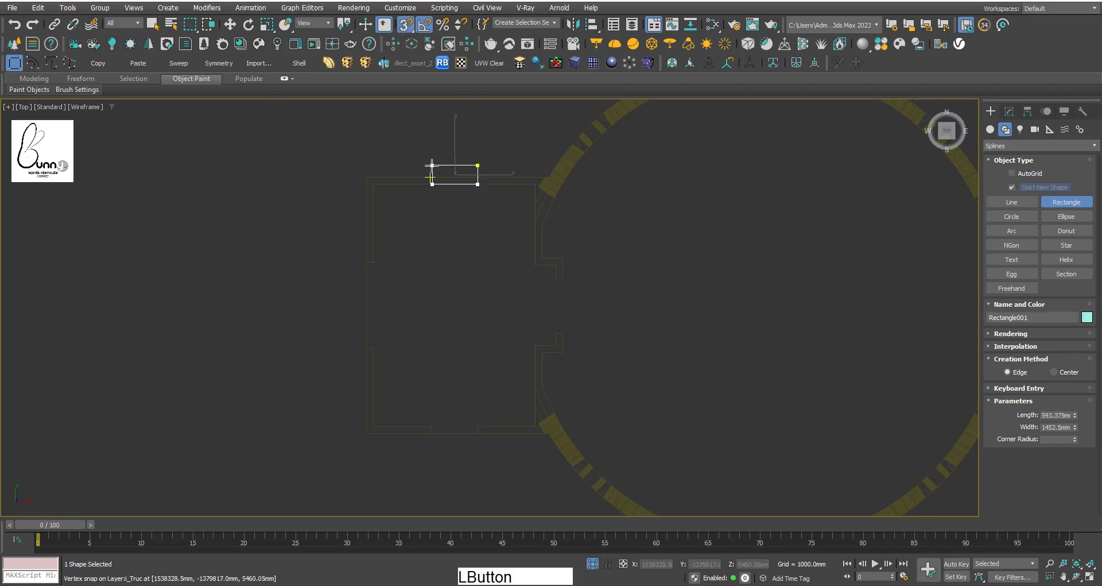
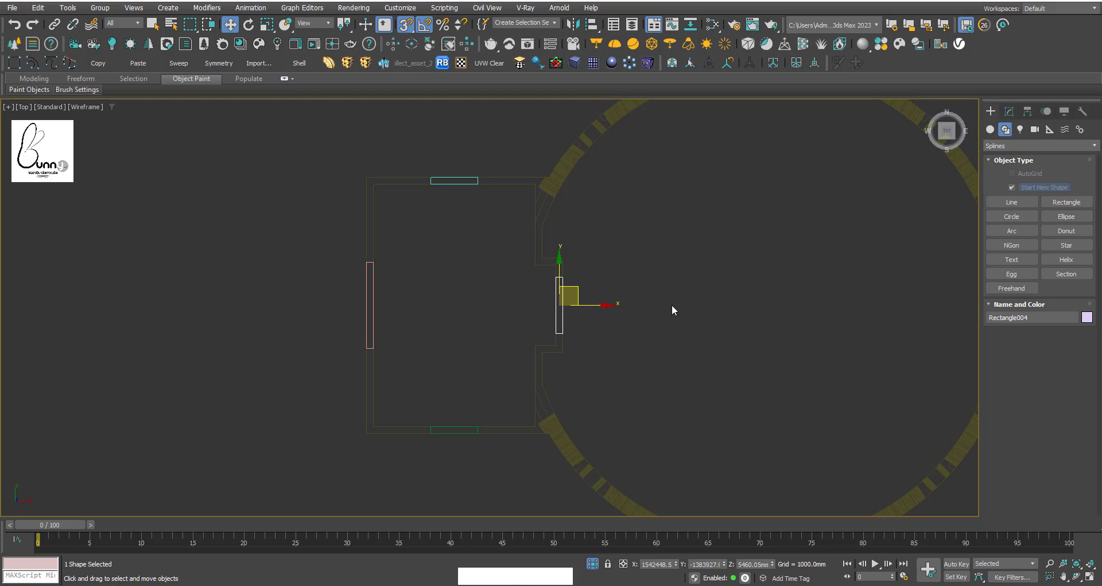
right_click(699, 305)
click(671, 294)
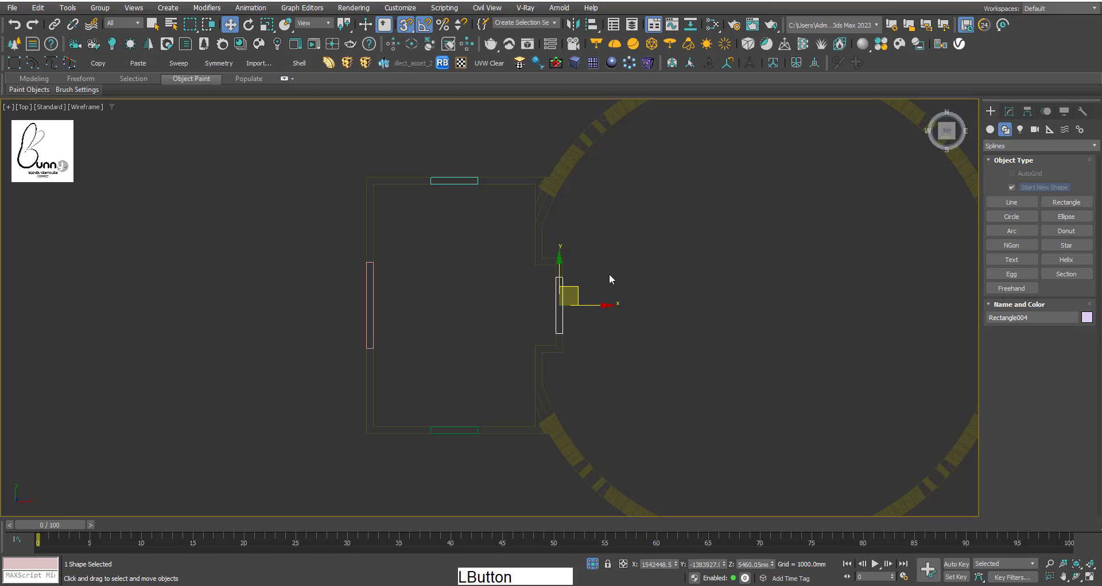
- Convert one rectangle to an editable spline and attach the other three into one shape
right_click(683, 291)
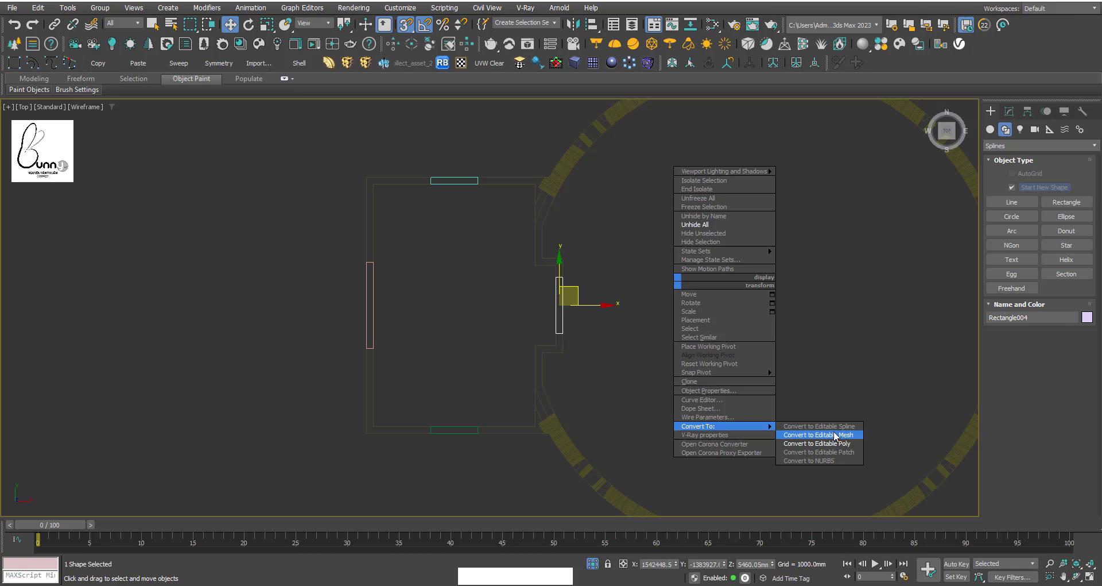
click(847, 434)
right_click(763, 324)
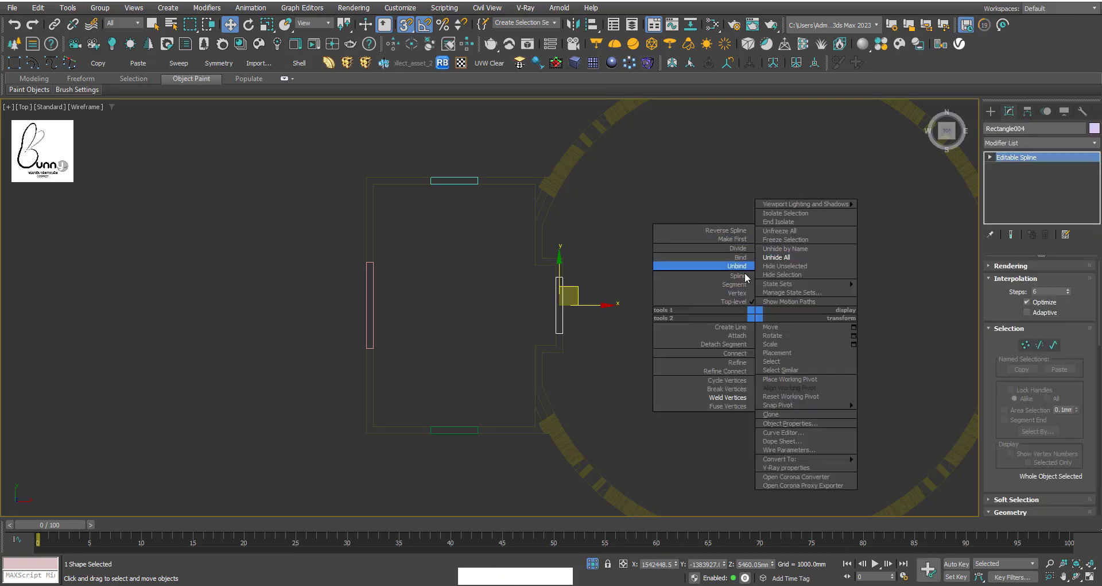
click(738, 340)
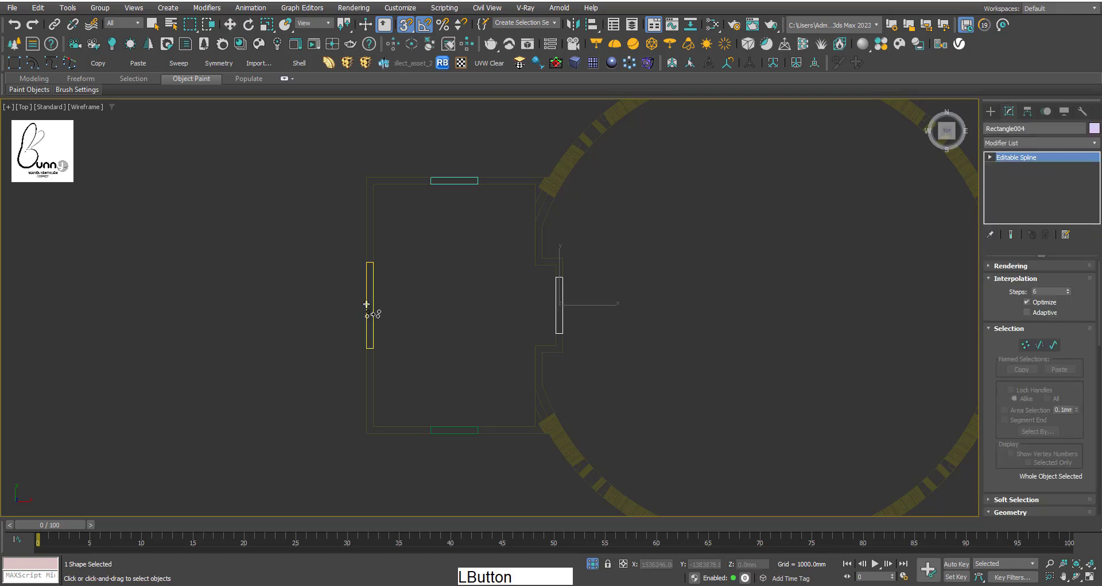
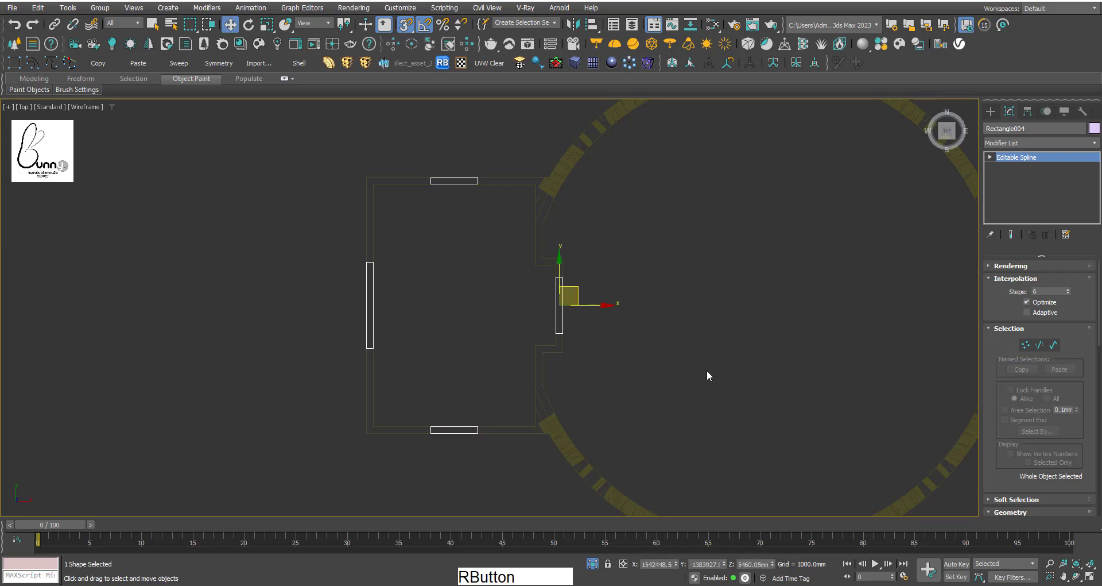
- Lower the rectangle shape to 2400 mm in Z and start an Extrude modifier for 6000 mm panels
middle_click(698, 388)
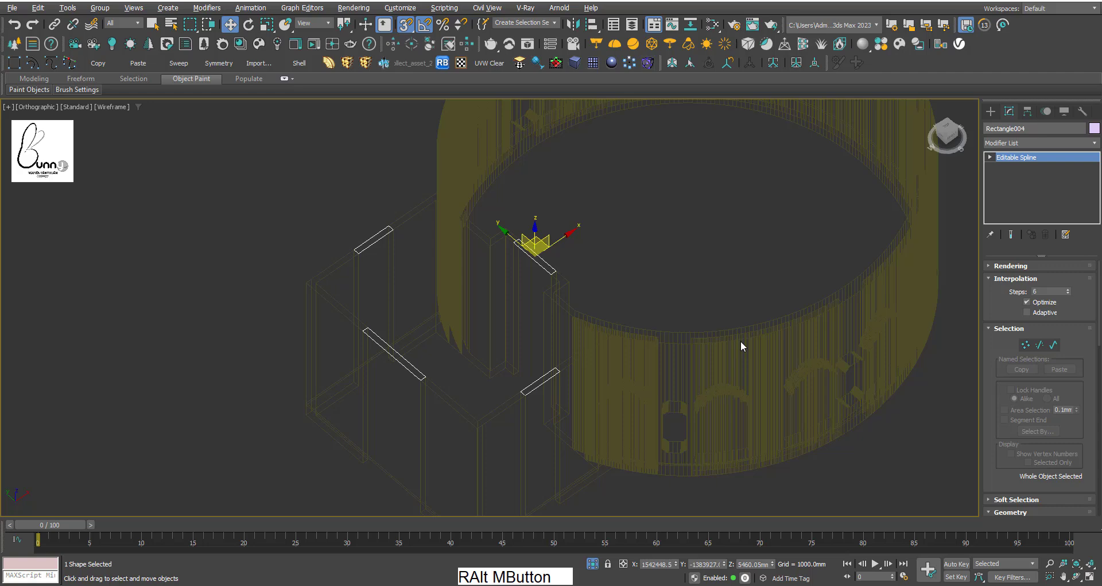
right_click(231, 28)
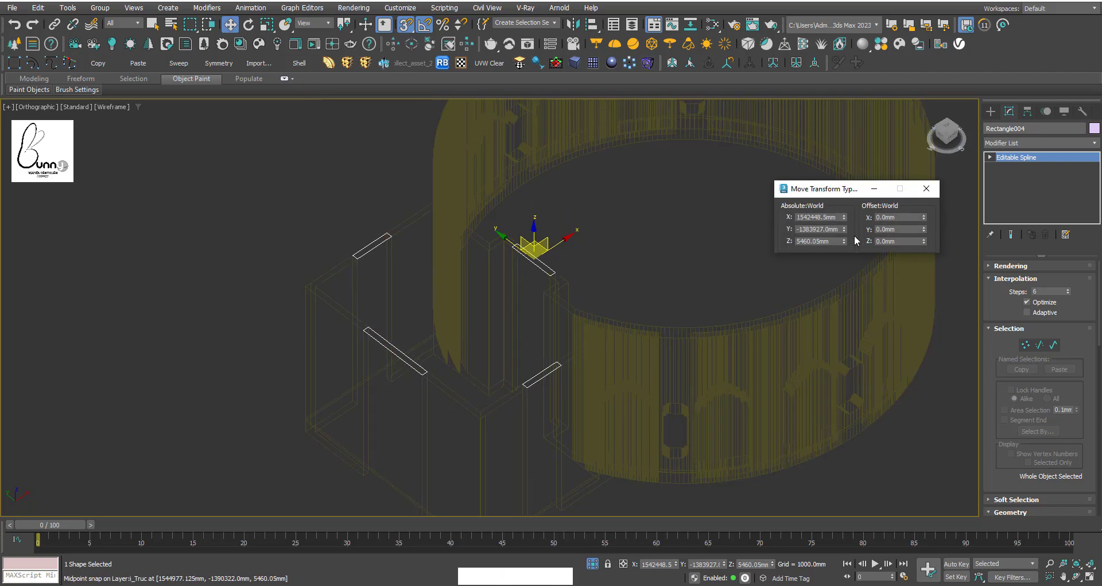
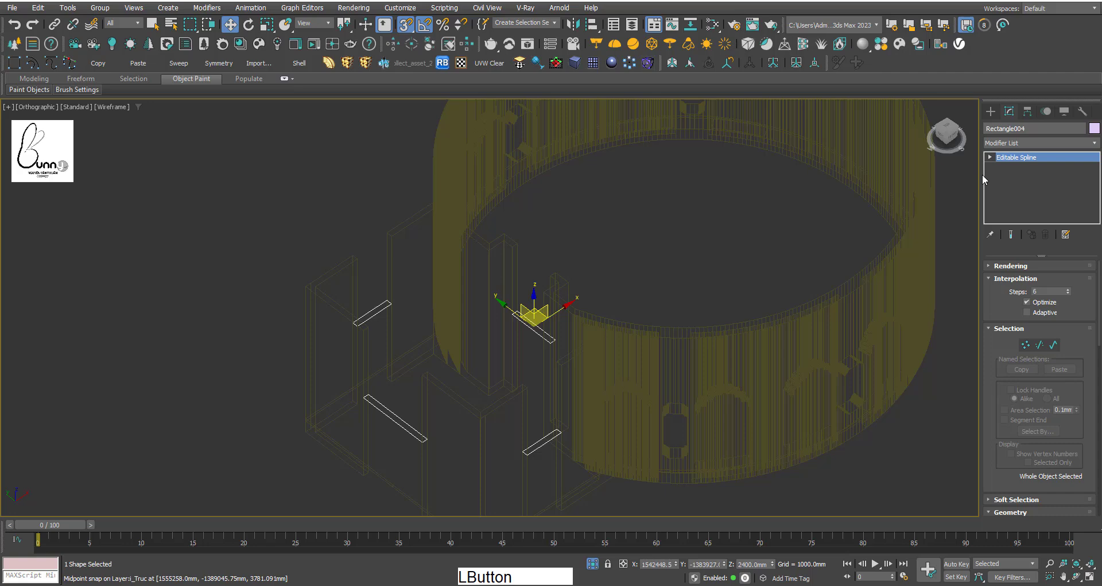
click(1014, 151)
key(e)
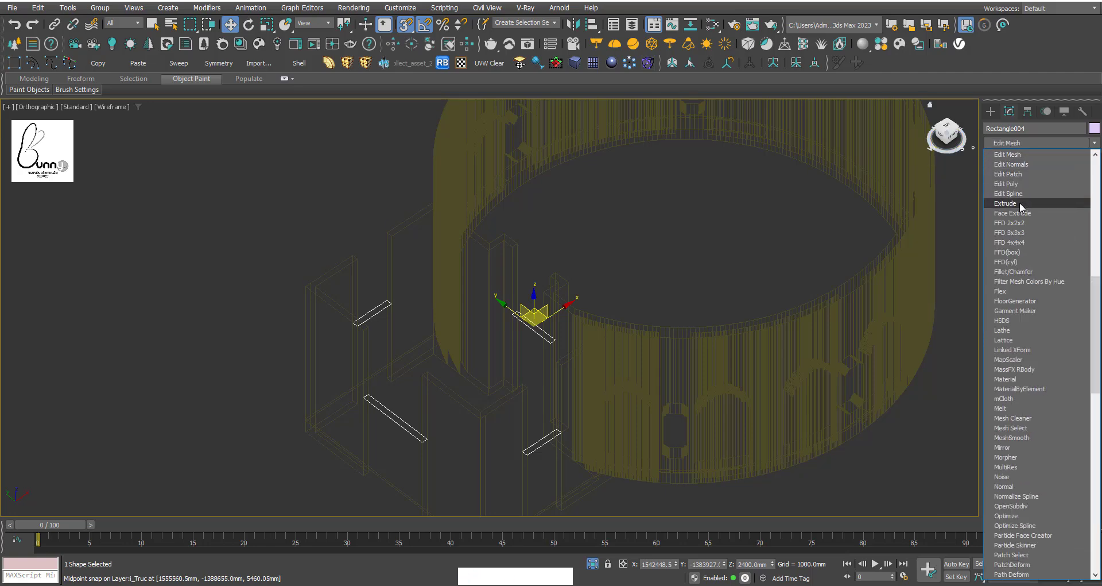